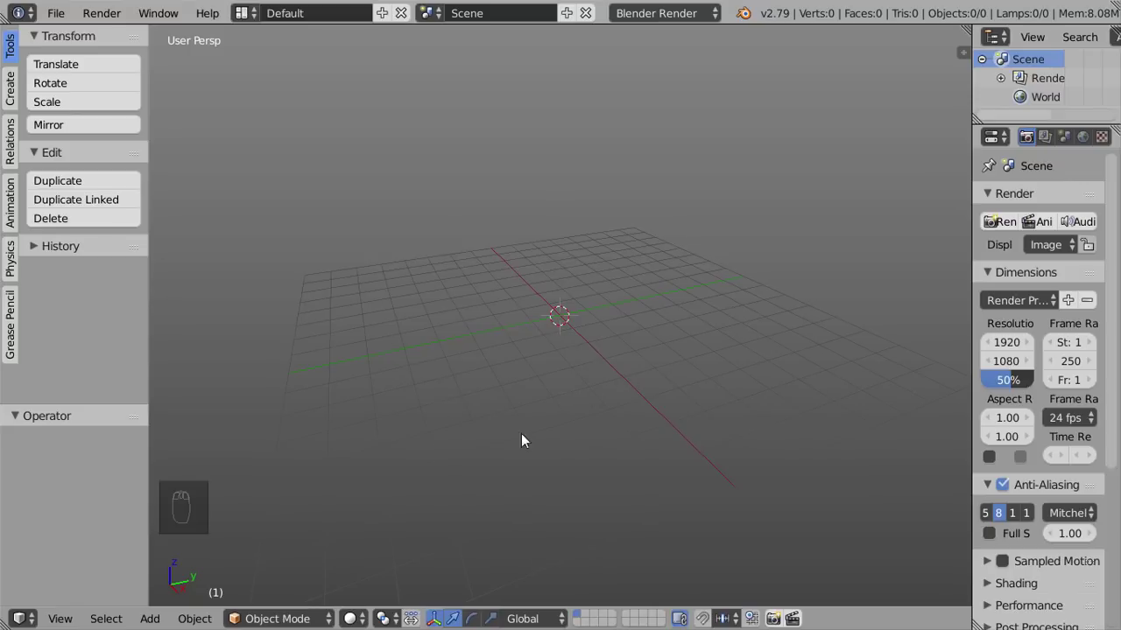
Step: Add a cube mesh to the empty scene
key(shift+a)
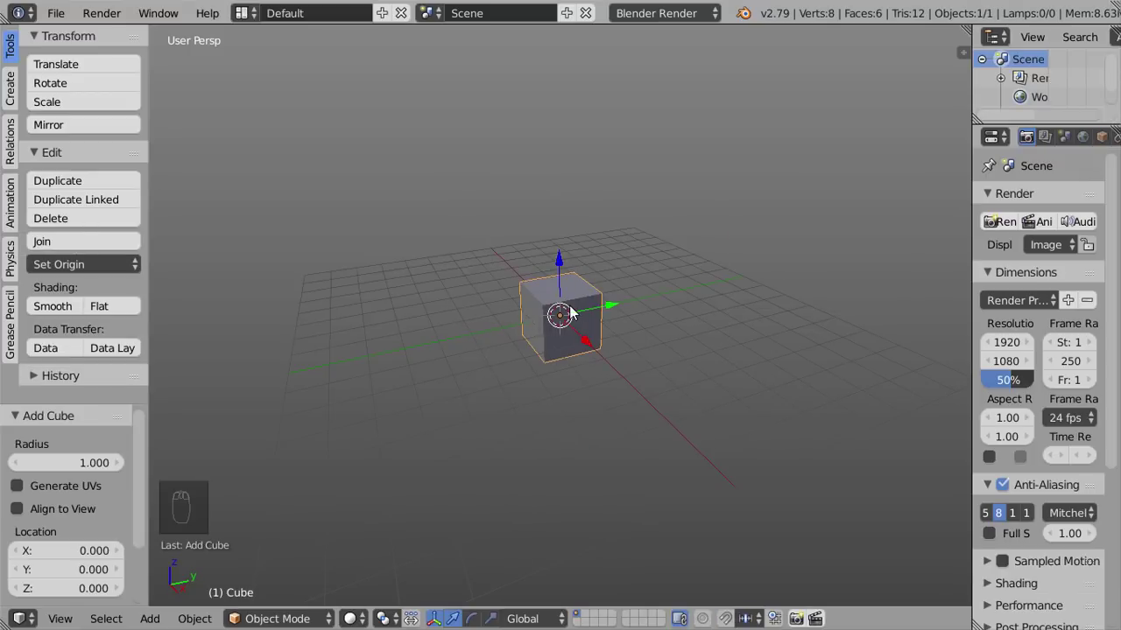
Step: In Edit Mode, delete seven of the cube's eight vertices, leaving one
key(Tab)
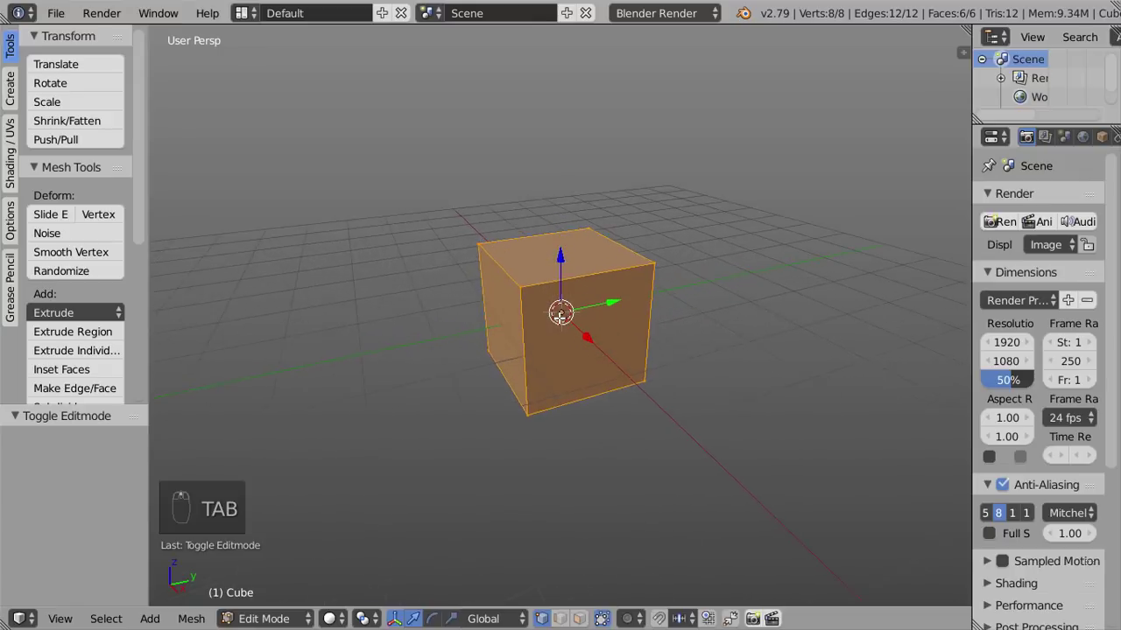
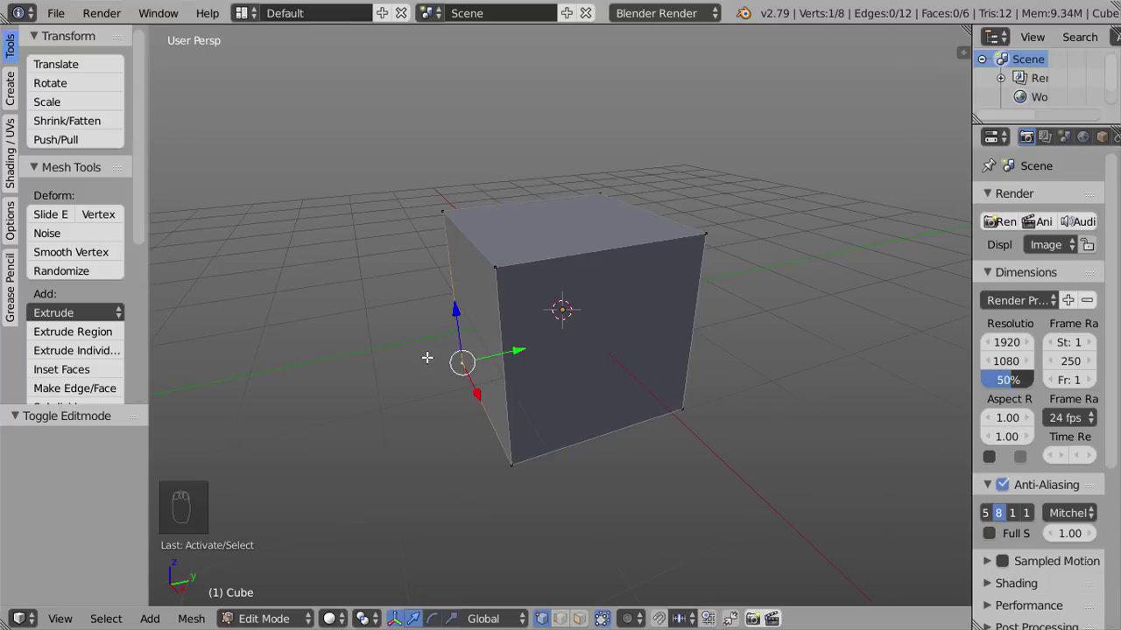
key(ctrl+i)
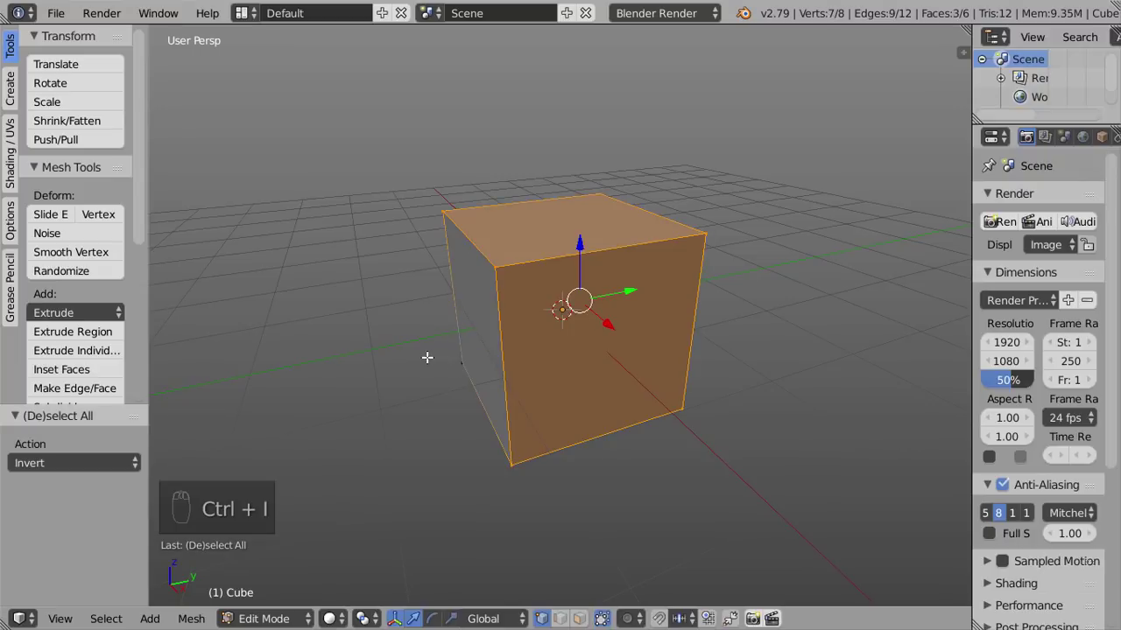
key(x)
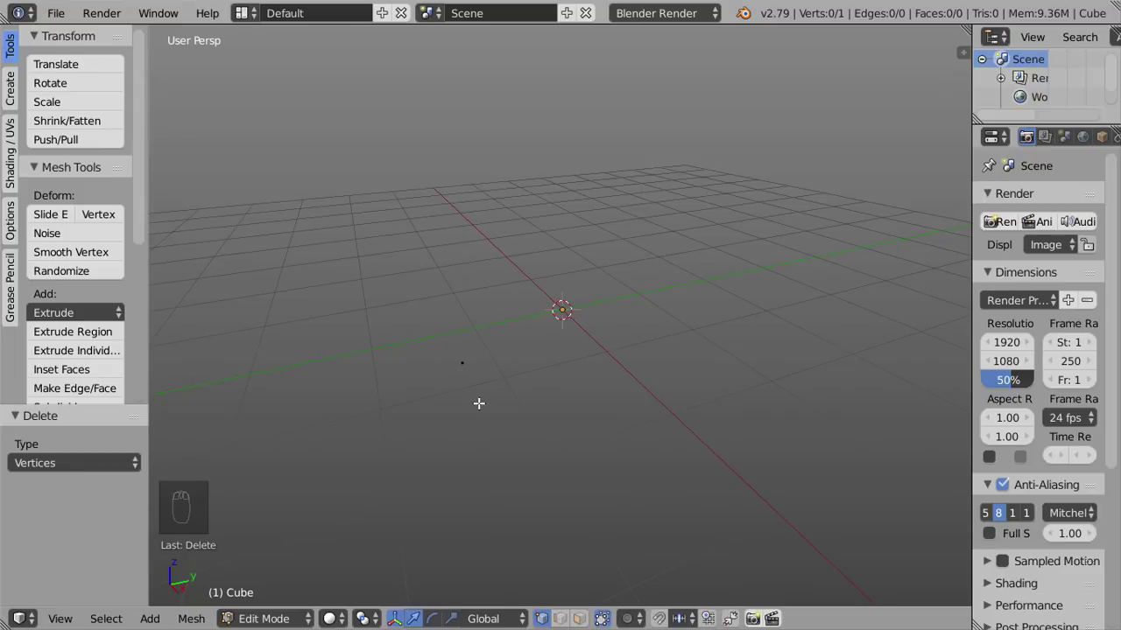
Step: From top view, duplicate the lone vertex two units along Y
key(KP_7)
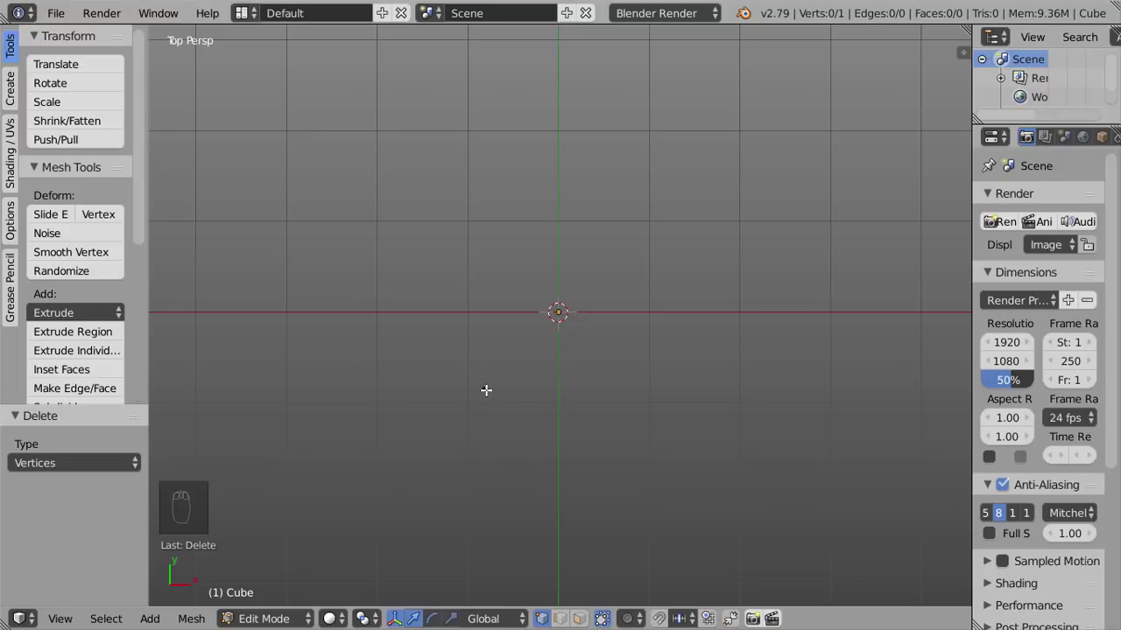
click(483, 387)
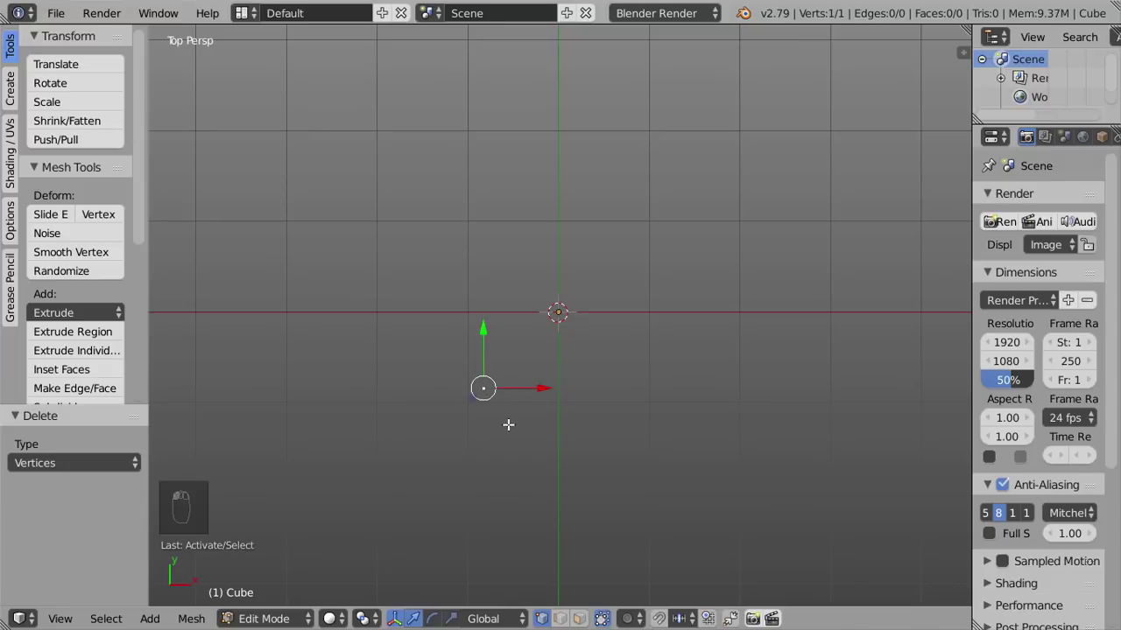
key(shift+d)
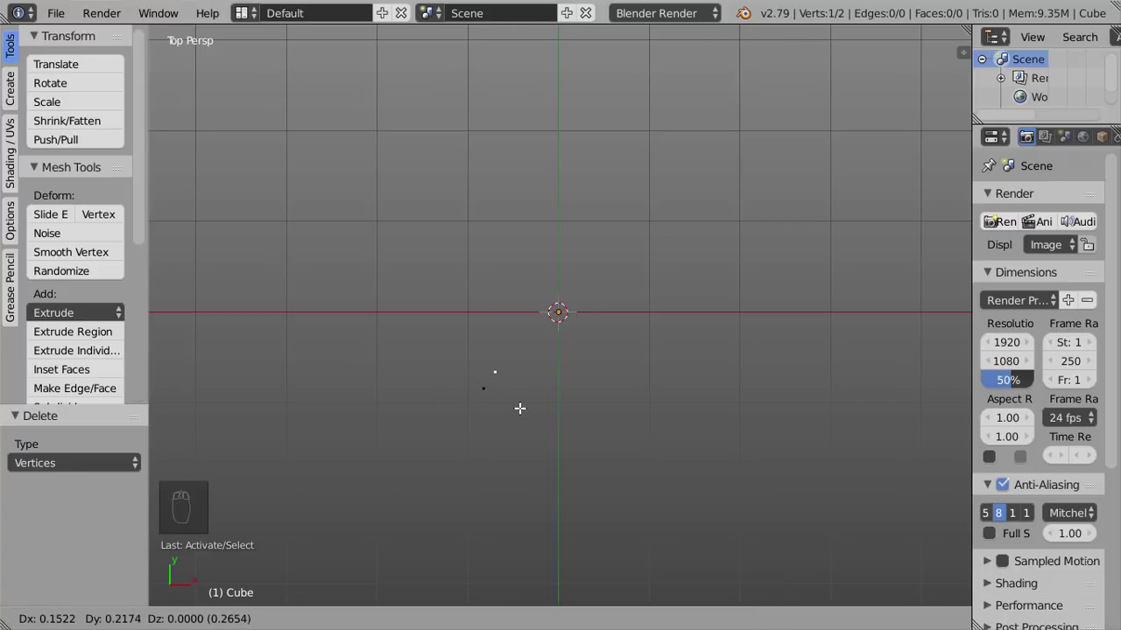
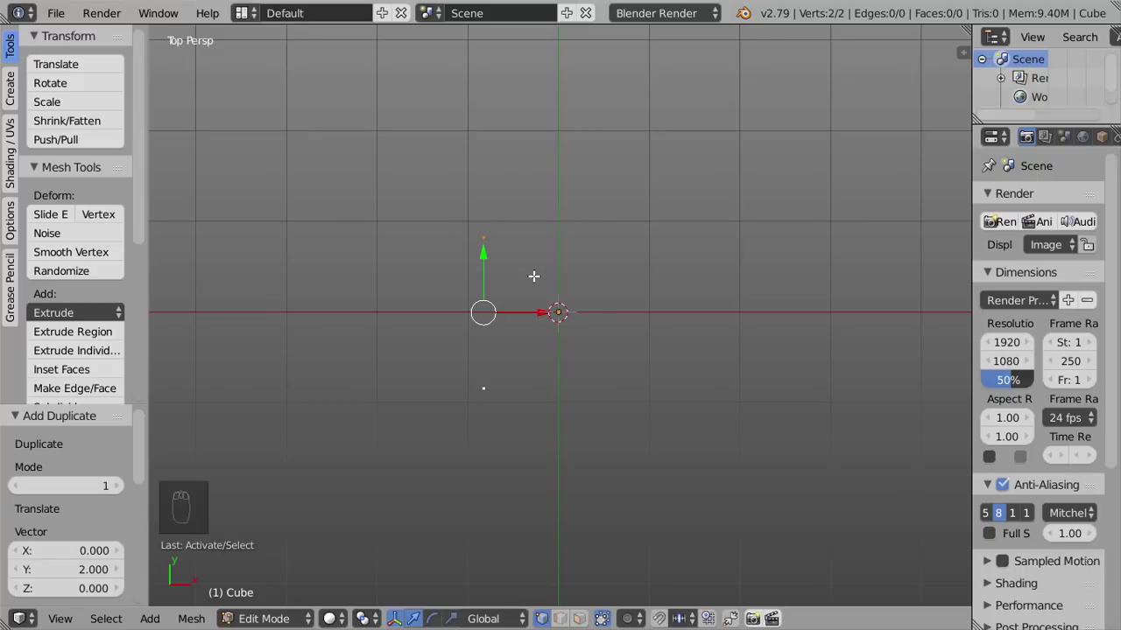
Step: Duplicate the two vertices to form four ground corners
key(shift+d)
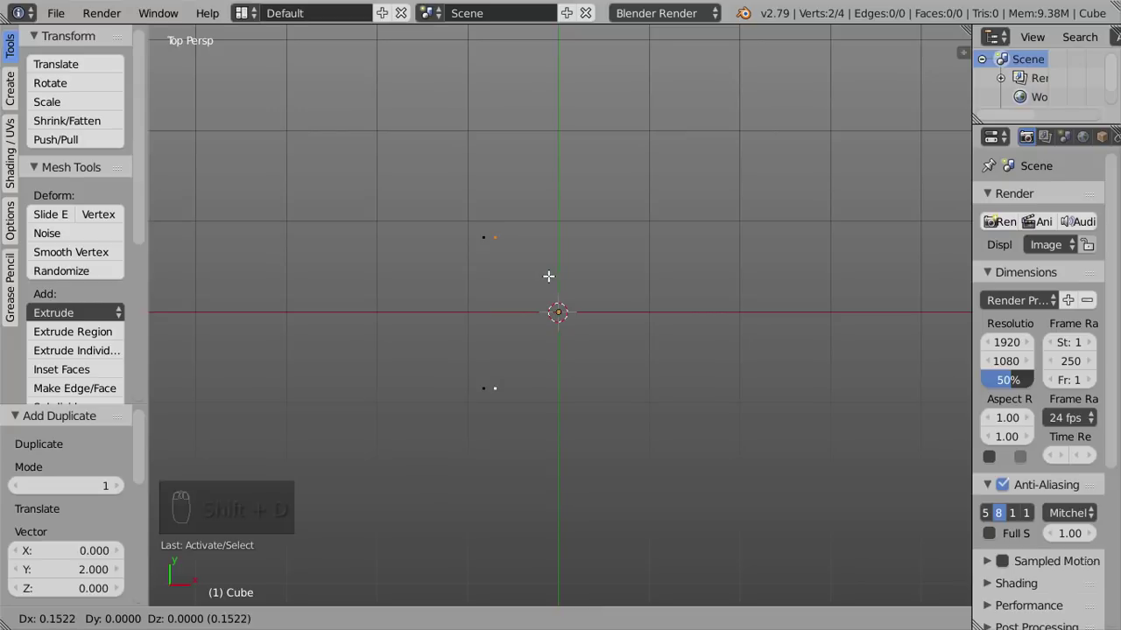
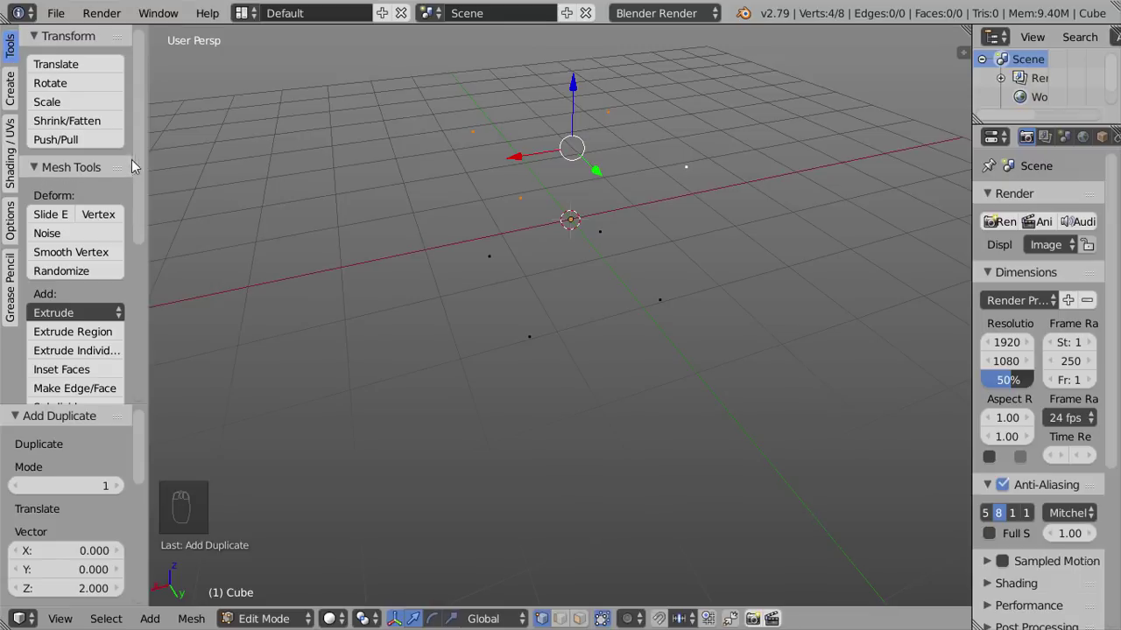
Step: Select the two front ground-level corner vertices
click(143, 154)
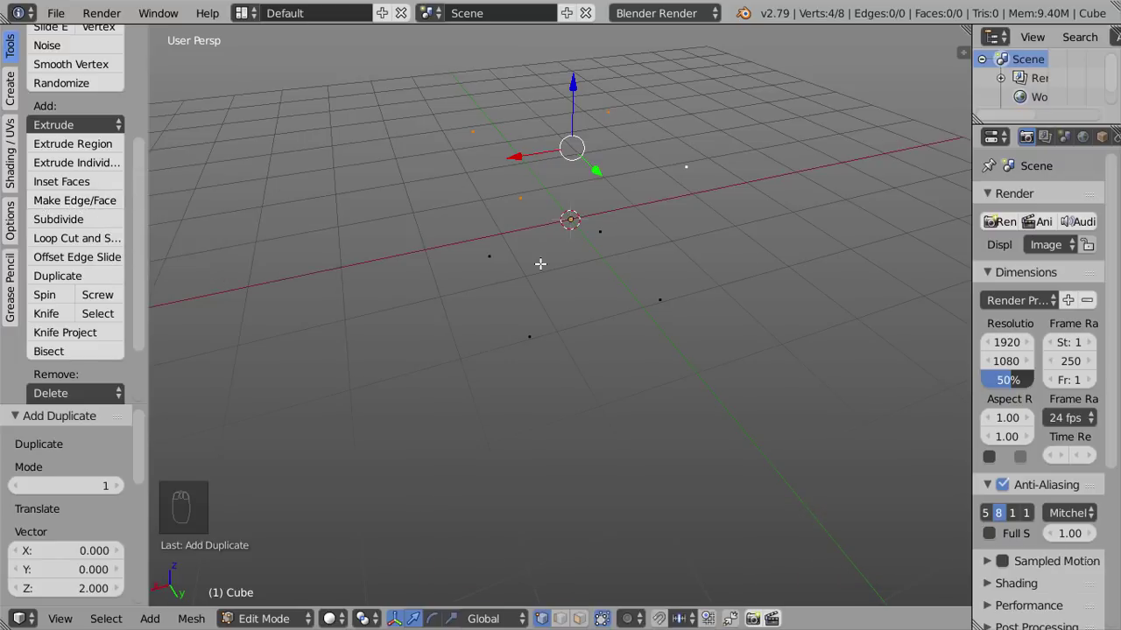
drag(558, 261, 594, 367)
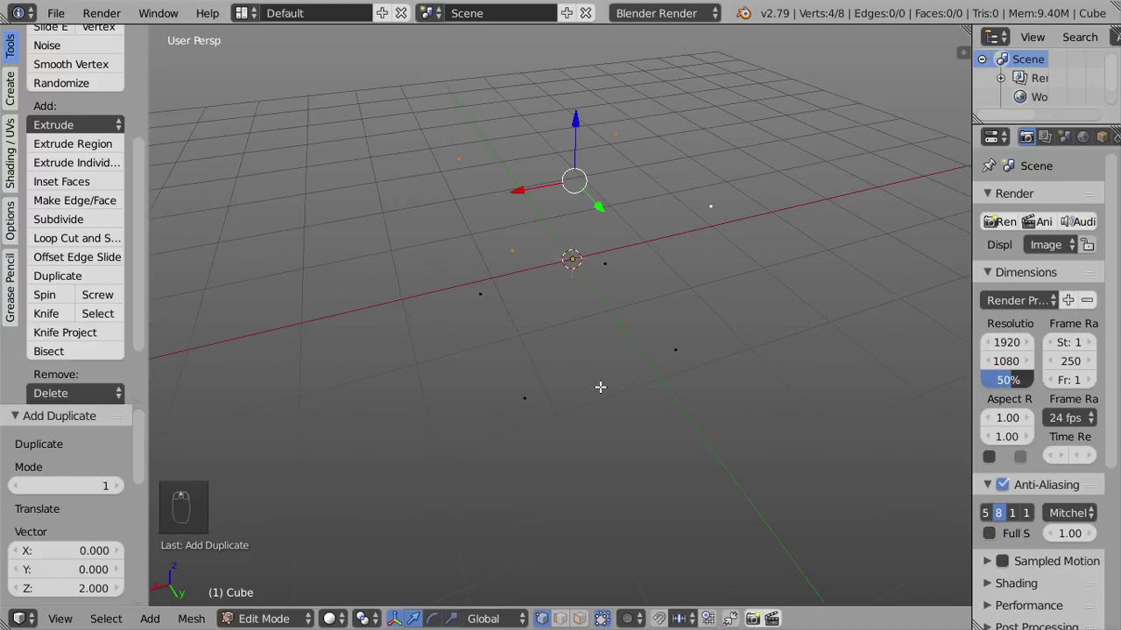
drag(520, 393, 674, 347)
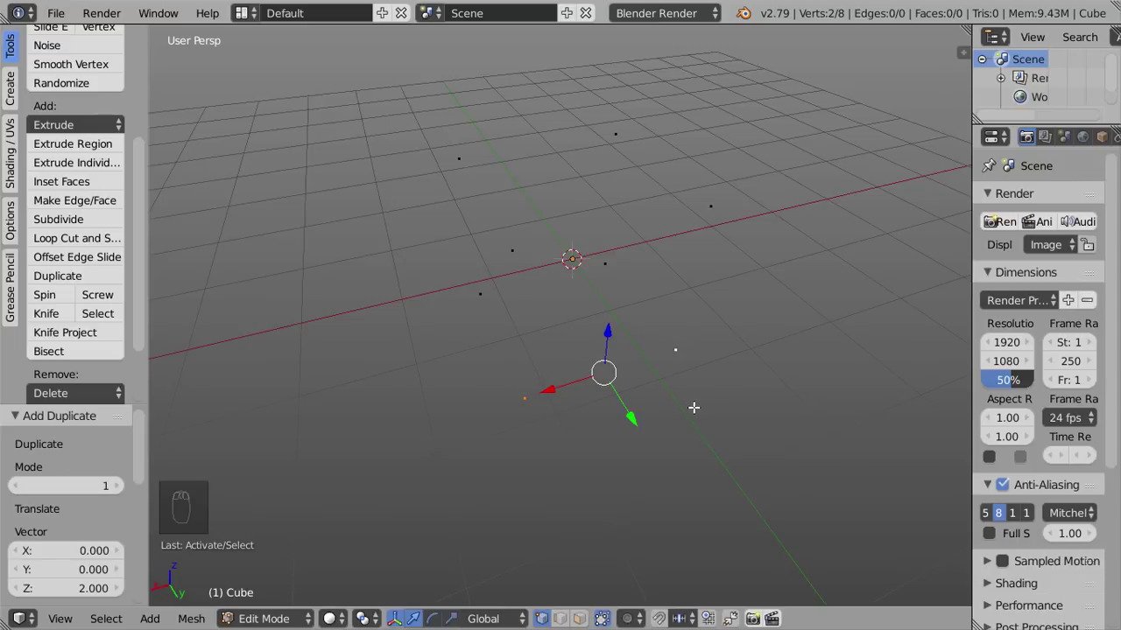
Step: Join both pairs of ground corners with edges
key(f)
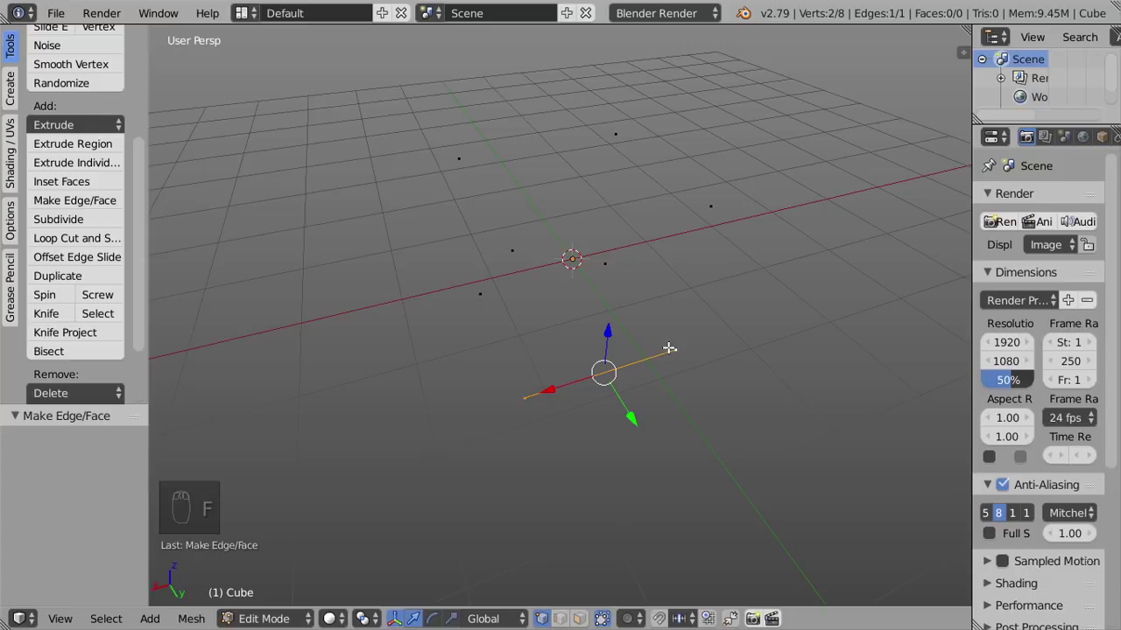
drag(507, 428, 490, 292)
drag(489, 293, 80, 206)
click(80, 206)
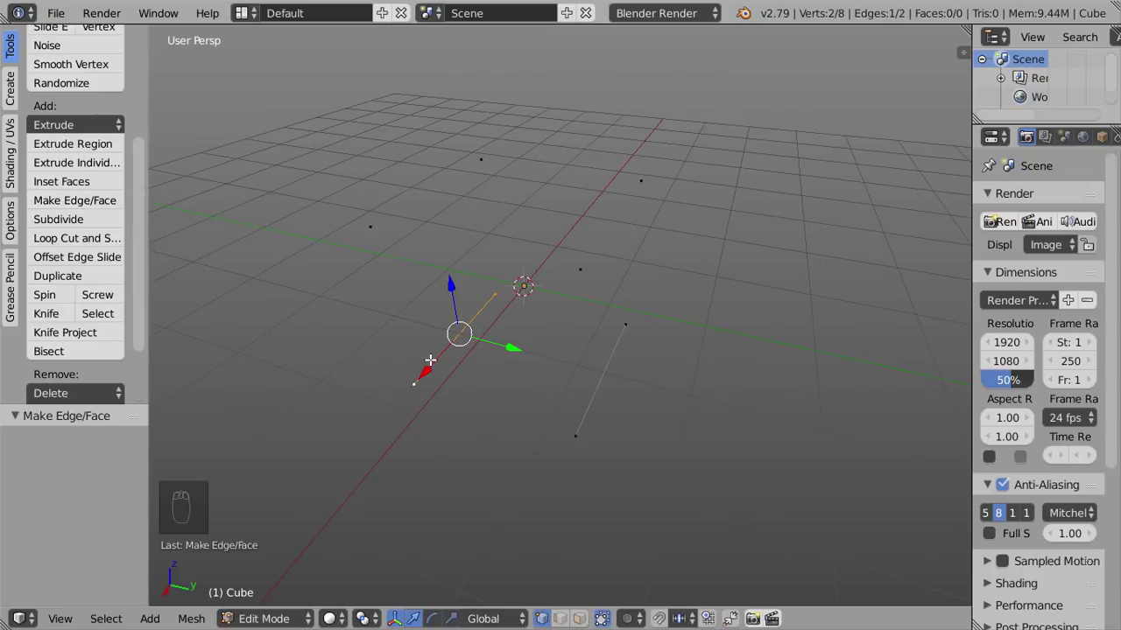
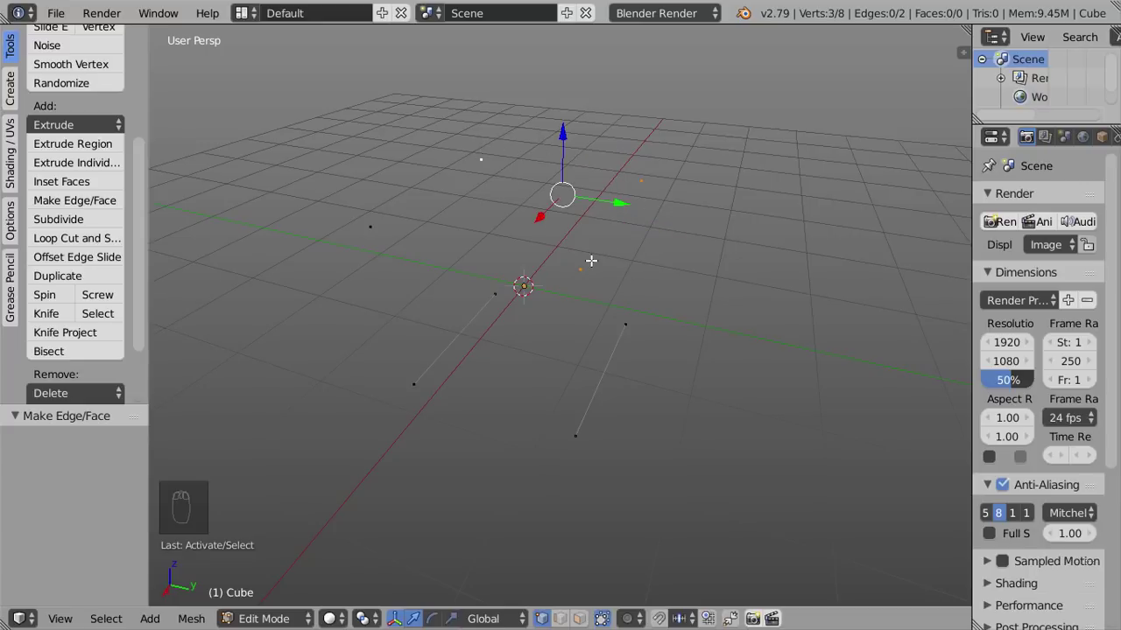
Step: Replace the triangular face with a square face across all four raised corners
key(f)
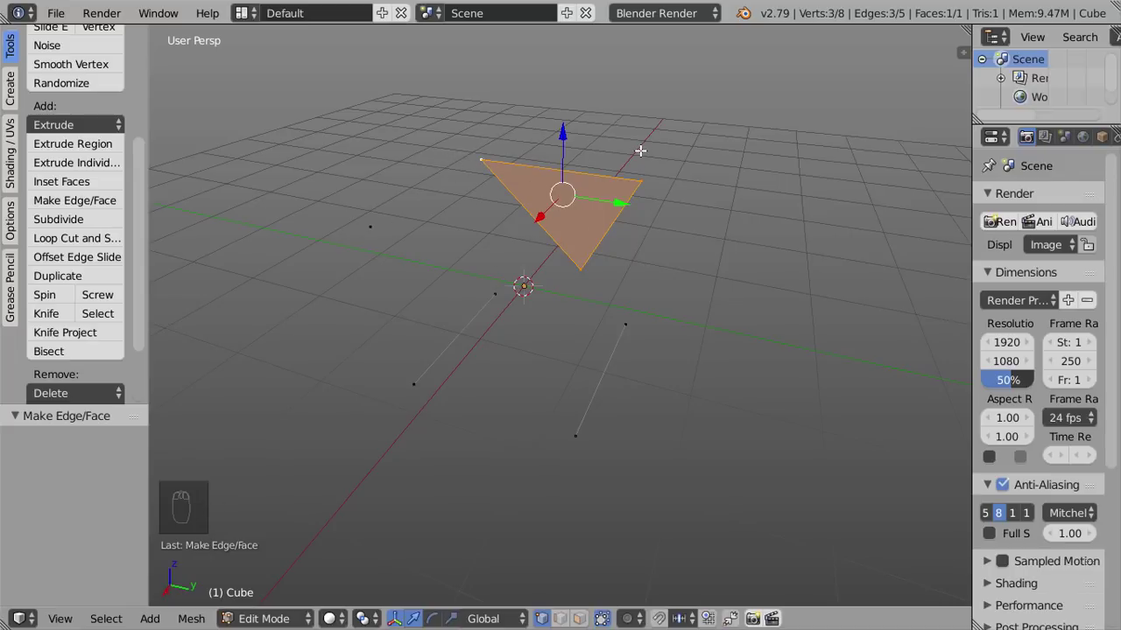
key(ctrl+z)
click(365, 221)
key(f)
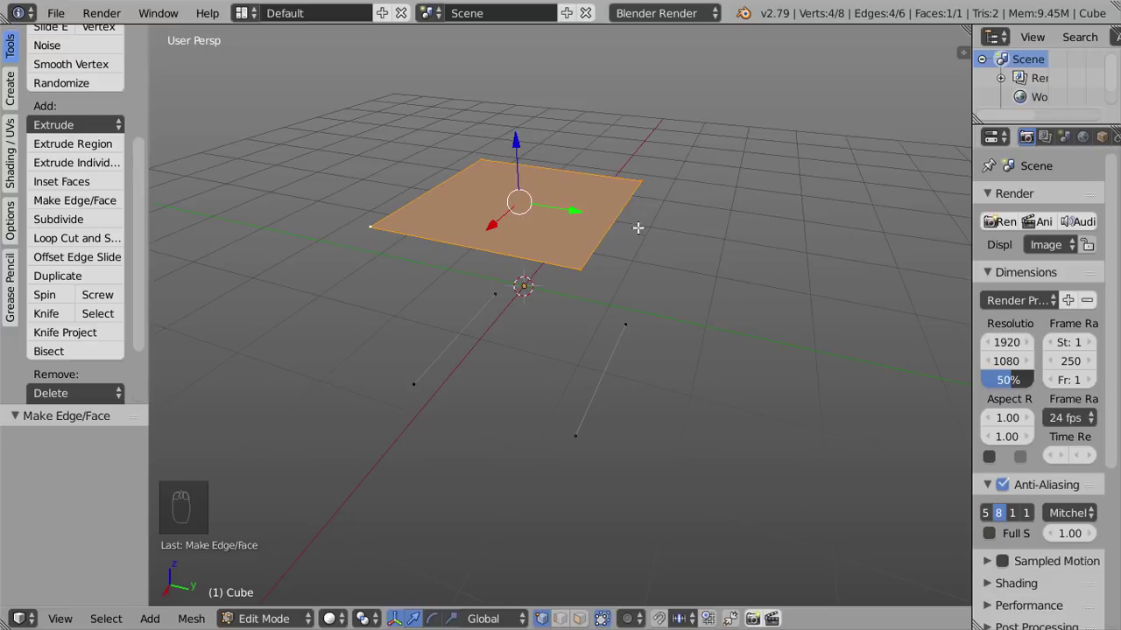
drag(626, 300, 717, 390)
click(472, 339)
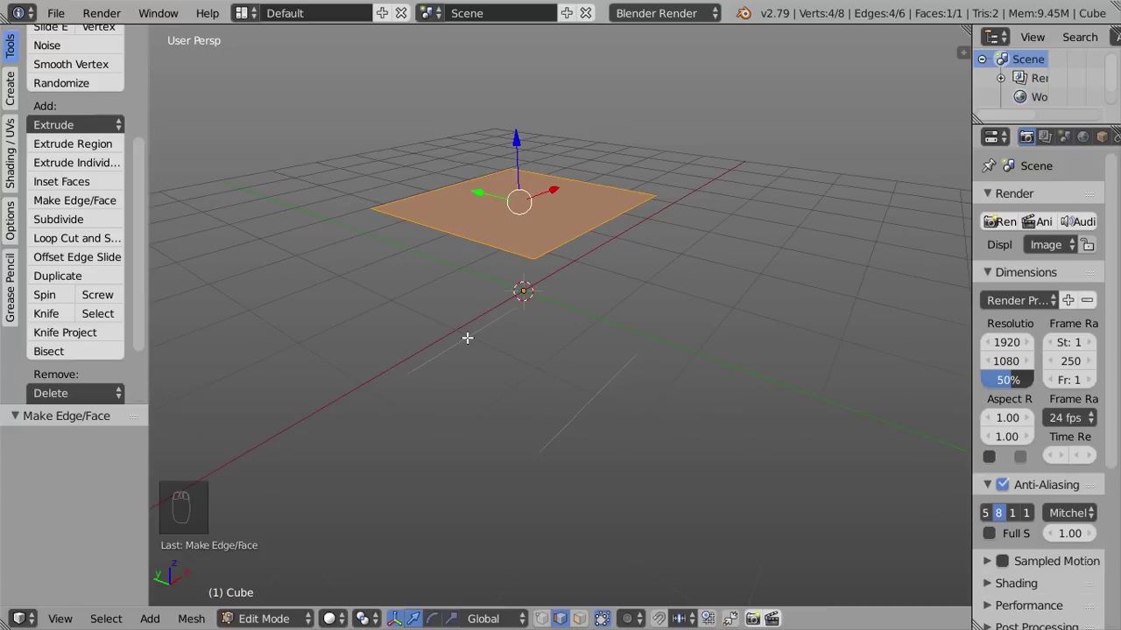
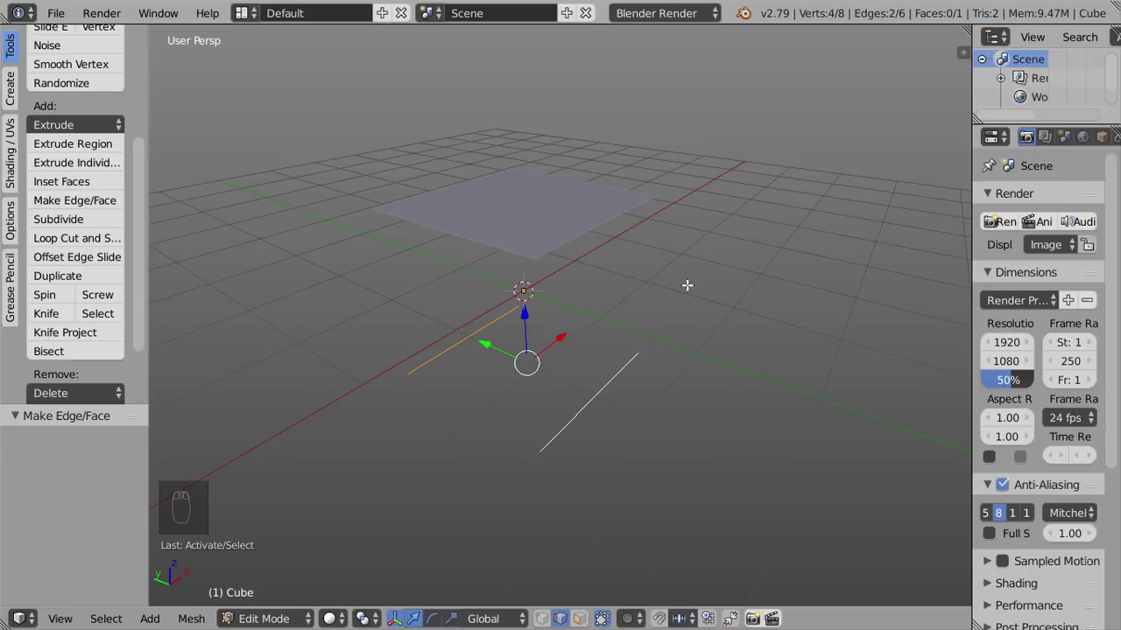
Step: Fill the ground square and one side wall, giving three faces in a C shape
key(f)
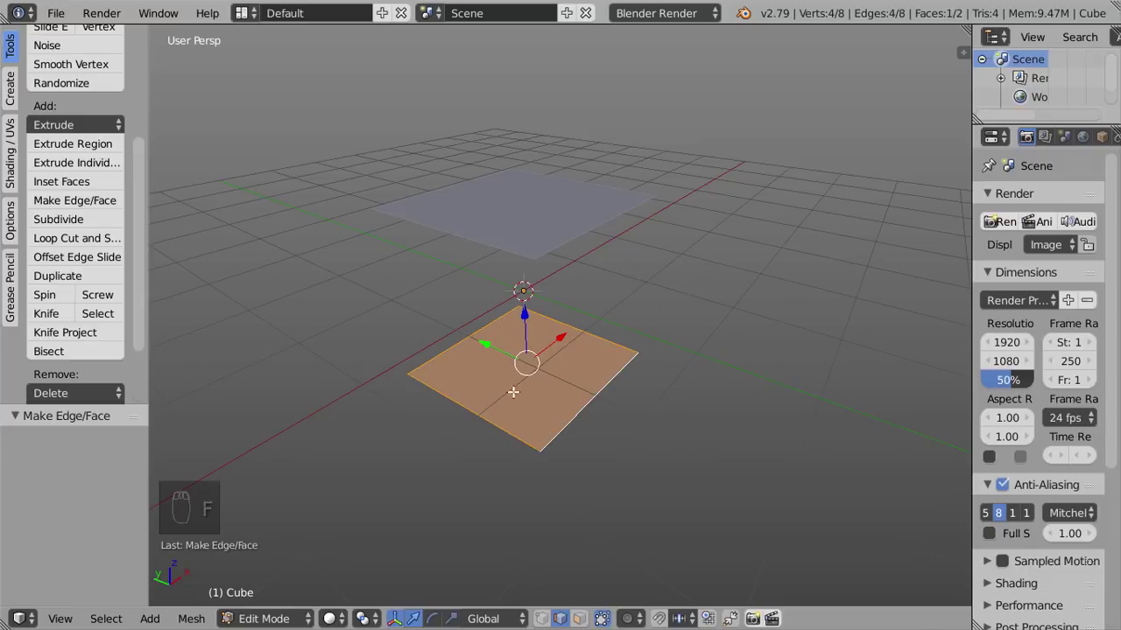
key(ctrl+z)
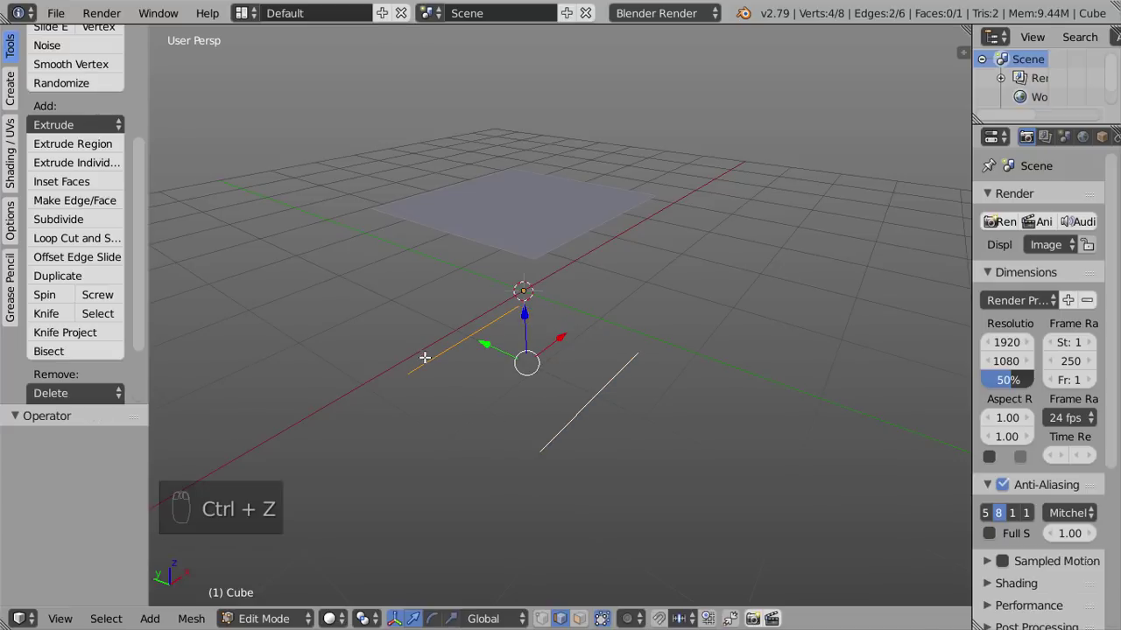
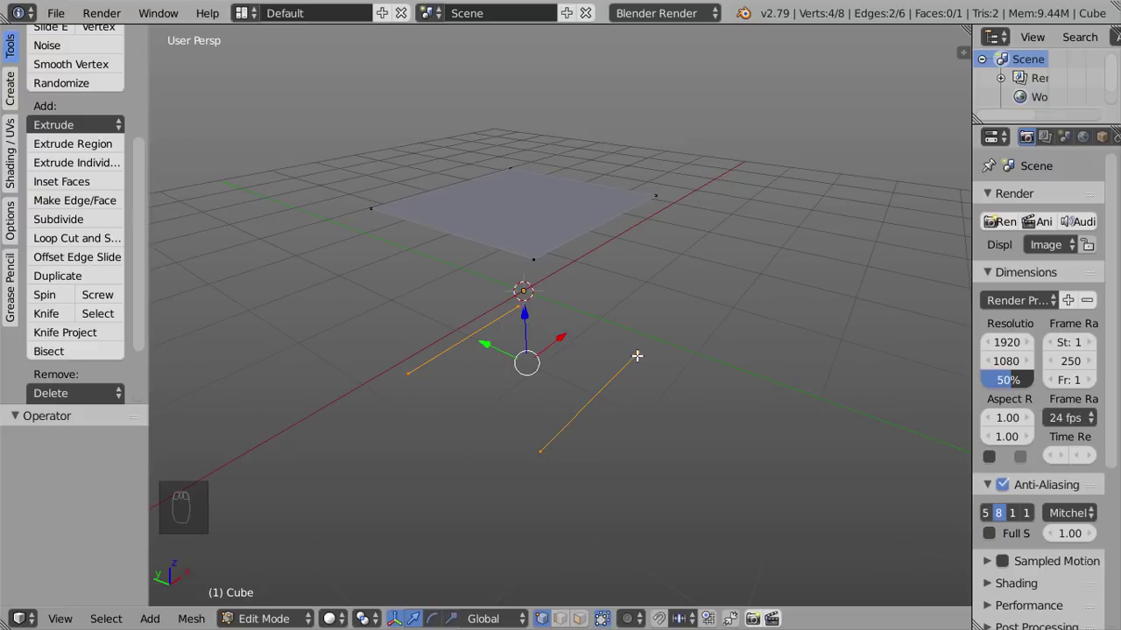
key(f)
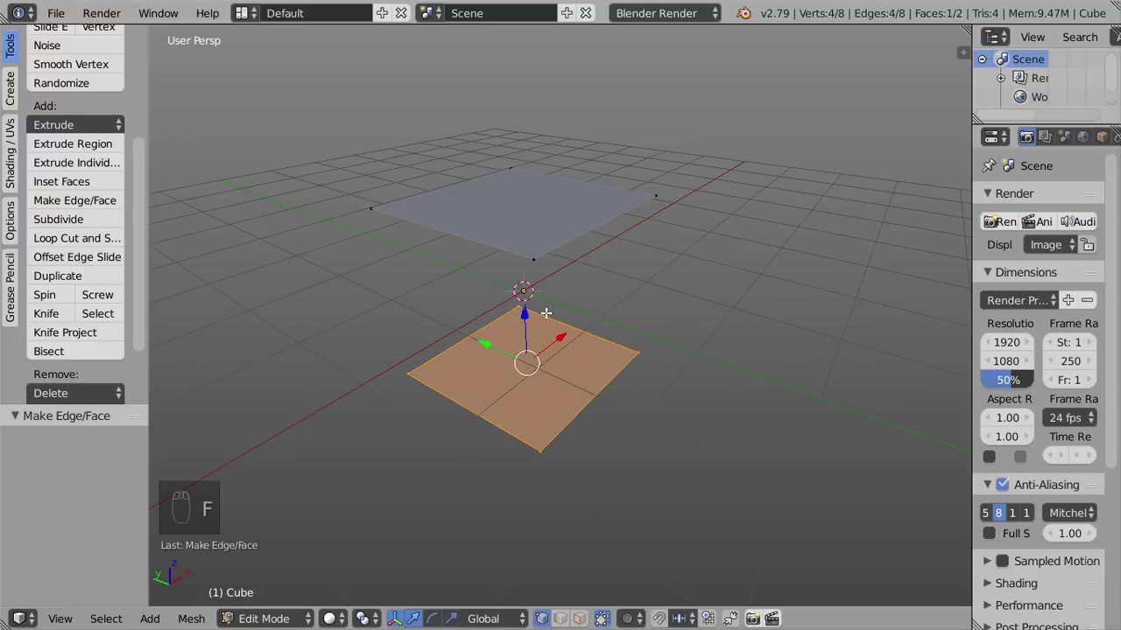
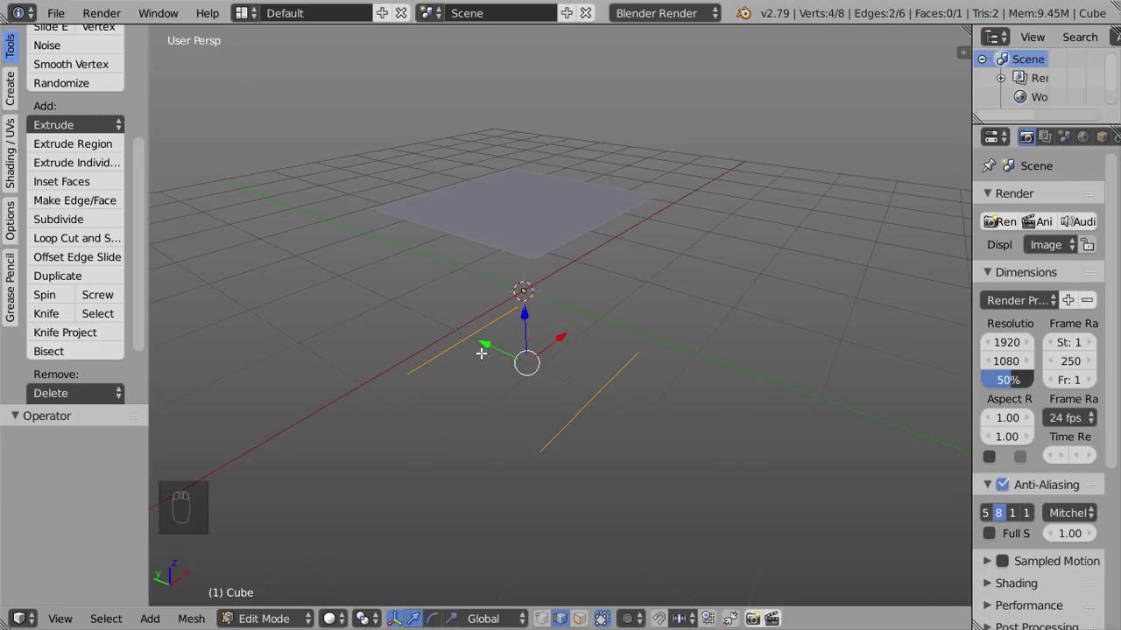
click(458, 339)
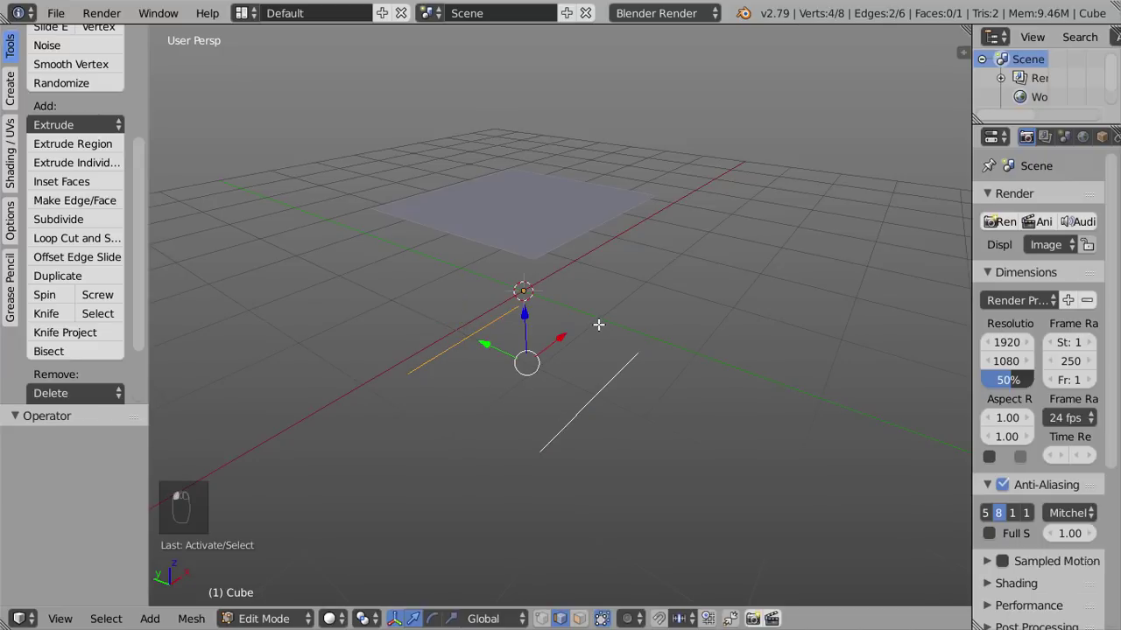
key(f)
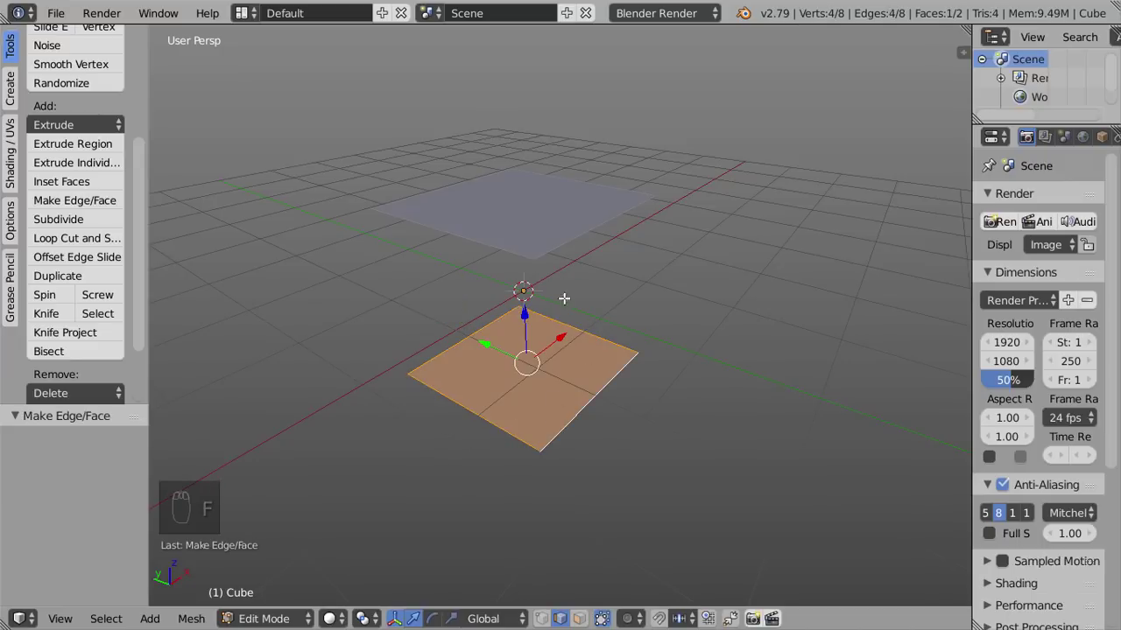
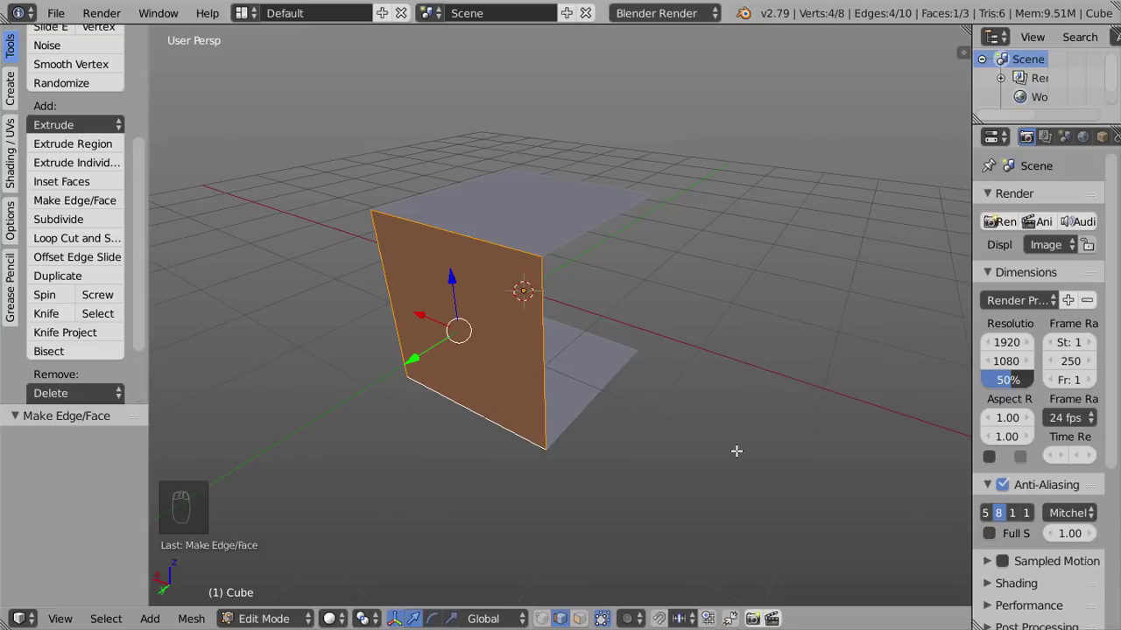
drag(677, 428, 616, 285)
key(1)
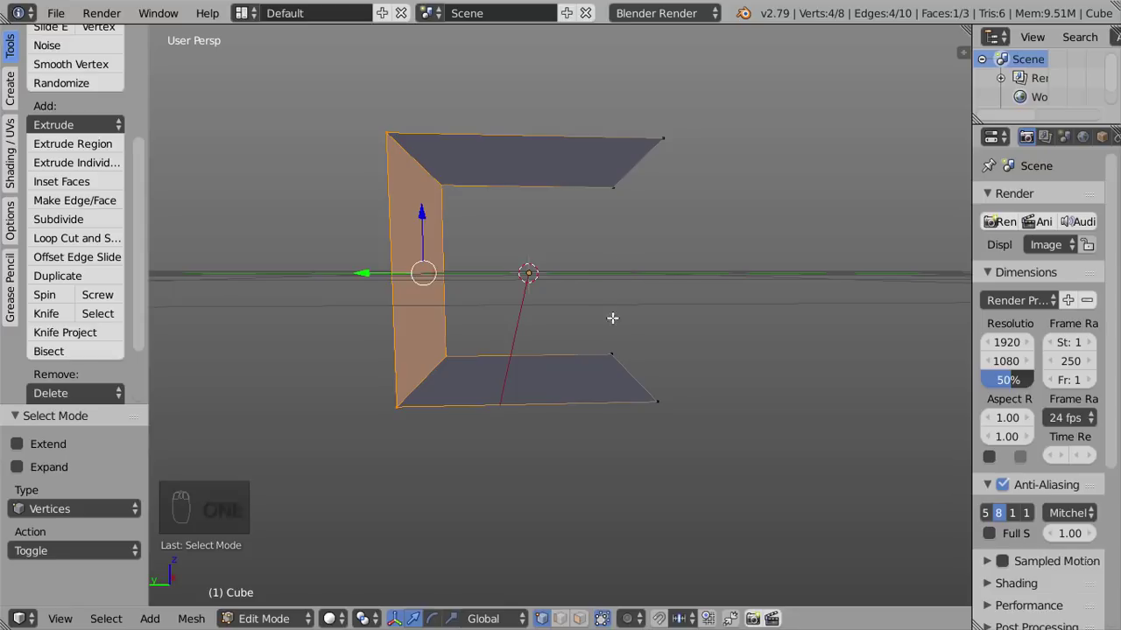
click(396, 406)
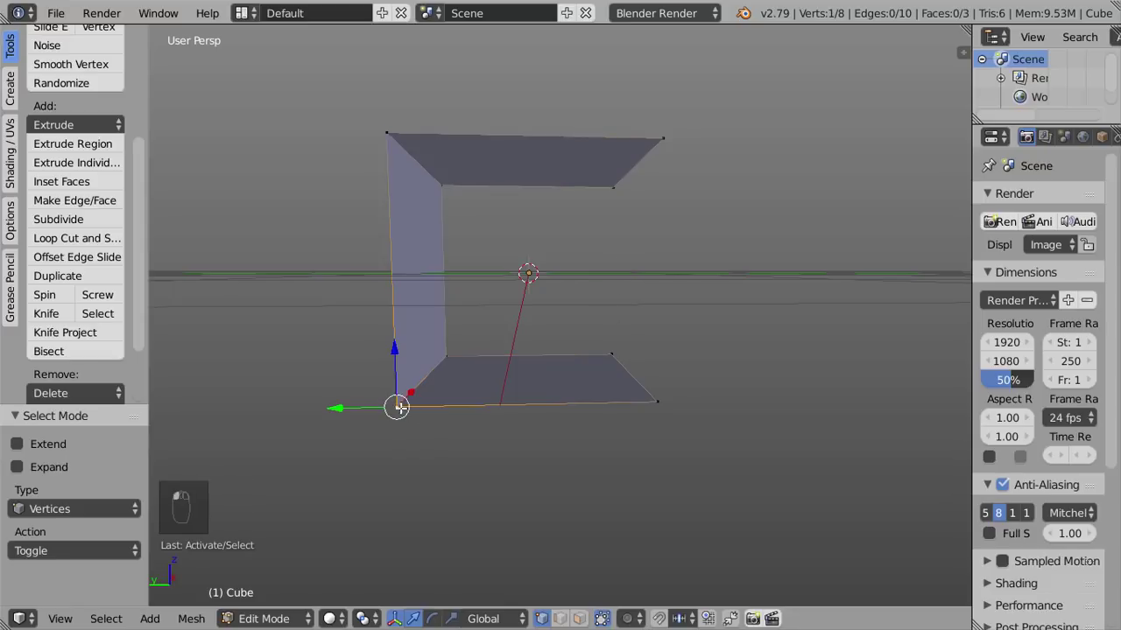
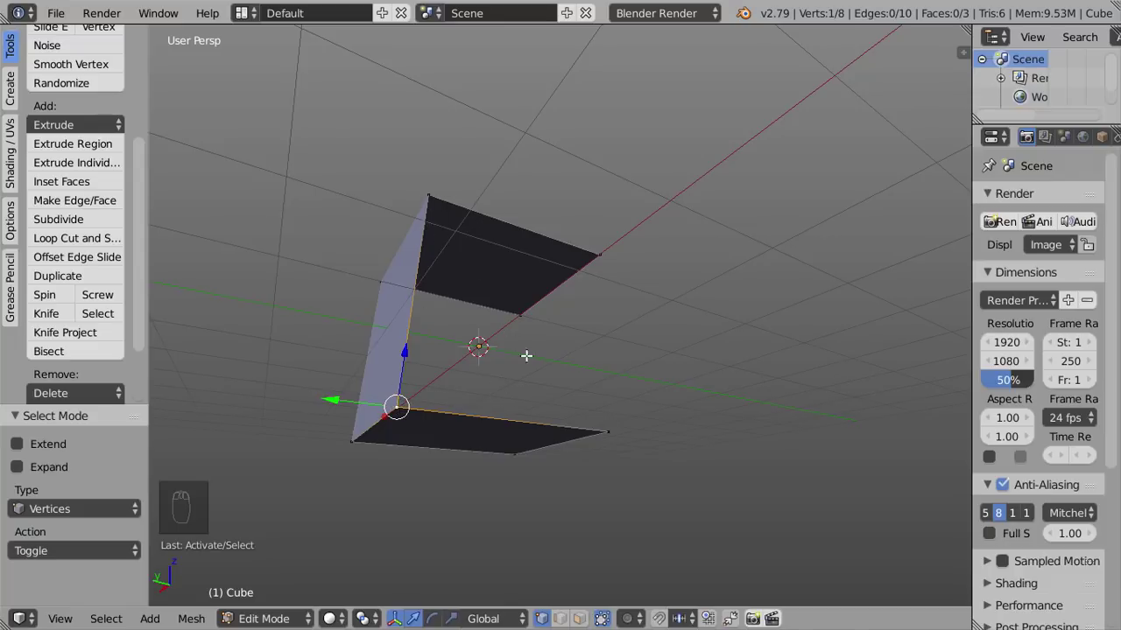
key(f)
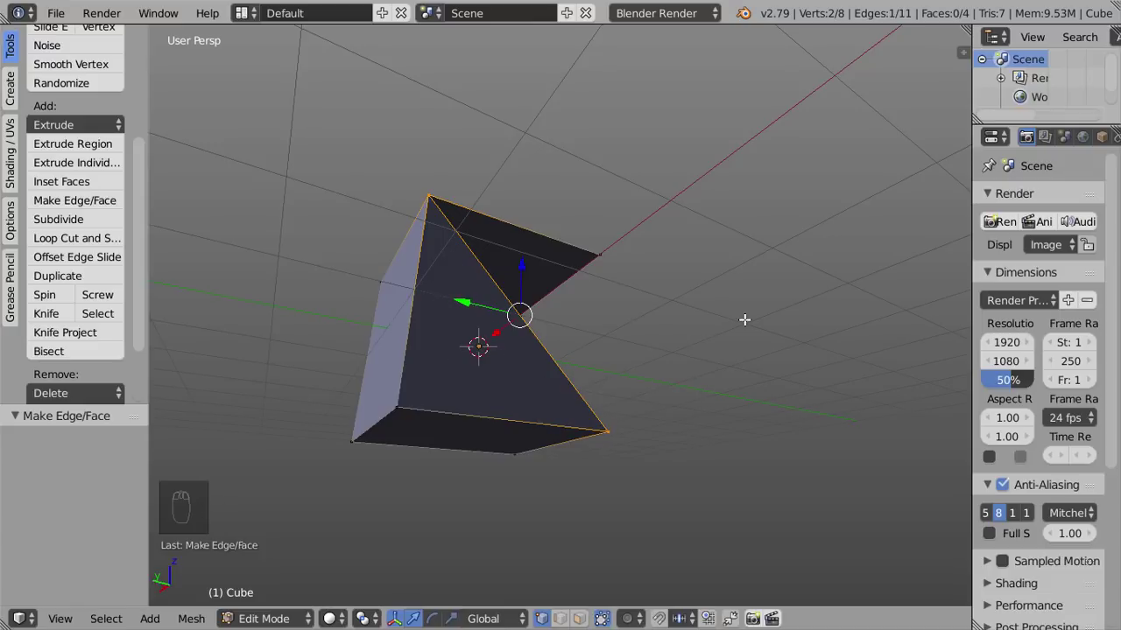
key(ctrl+z)
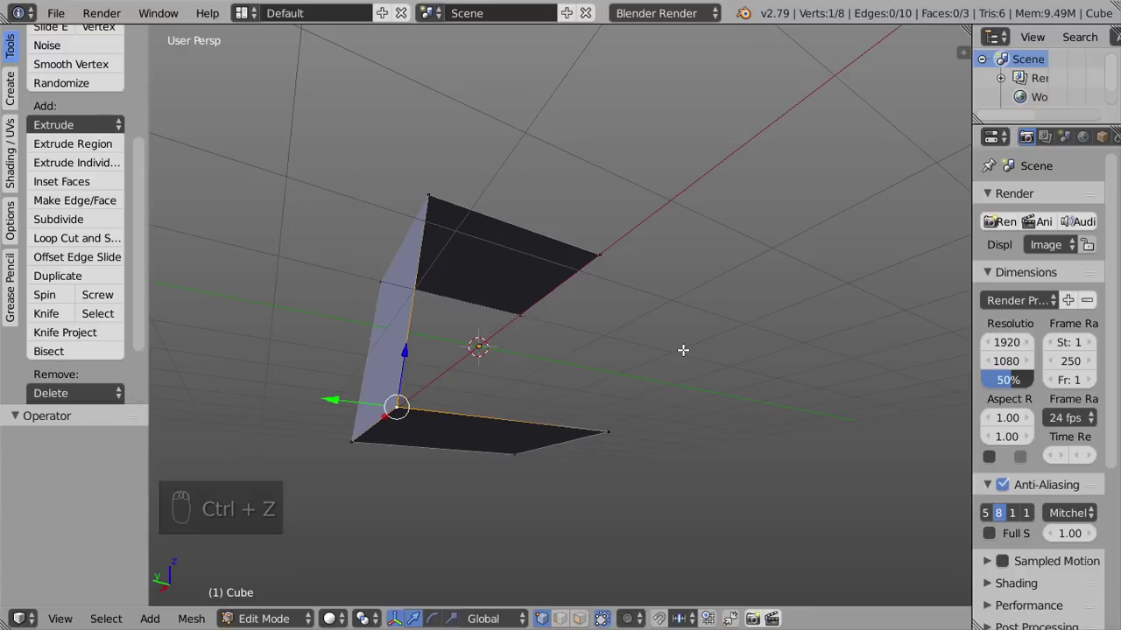
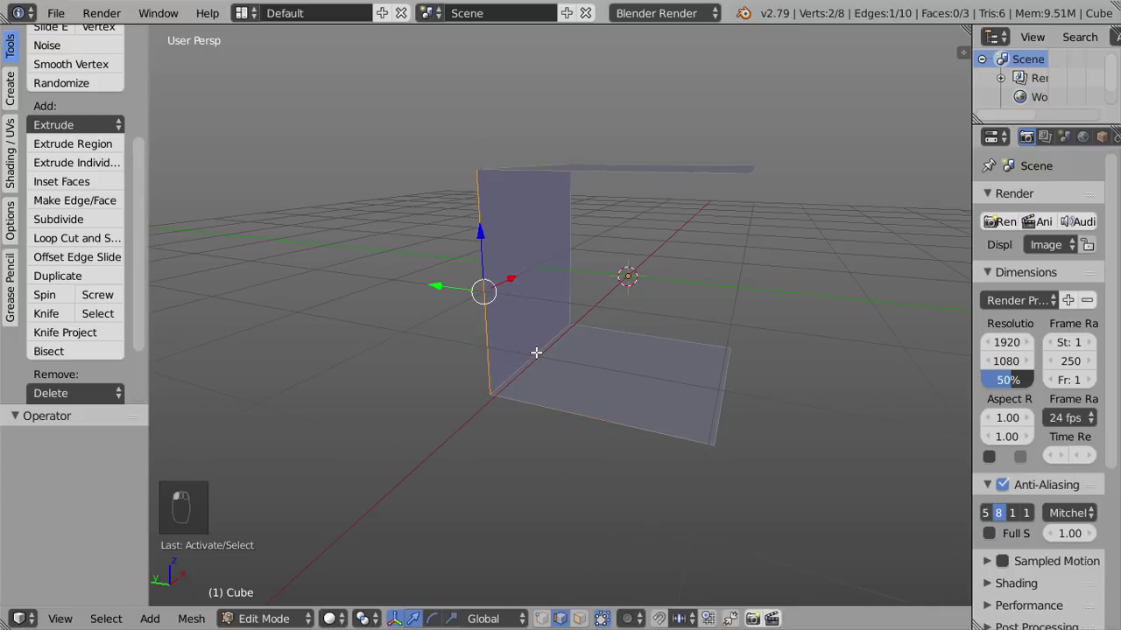
Step: Fill the three remaining open sides to close the six-faced cube, then deselect all
key(a)
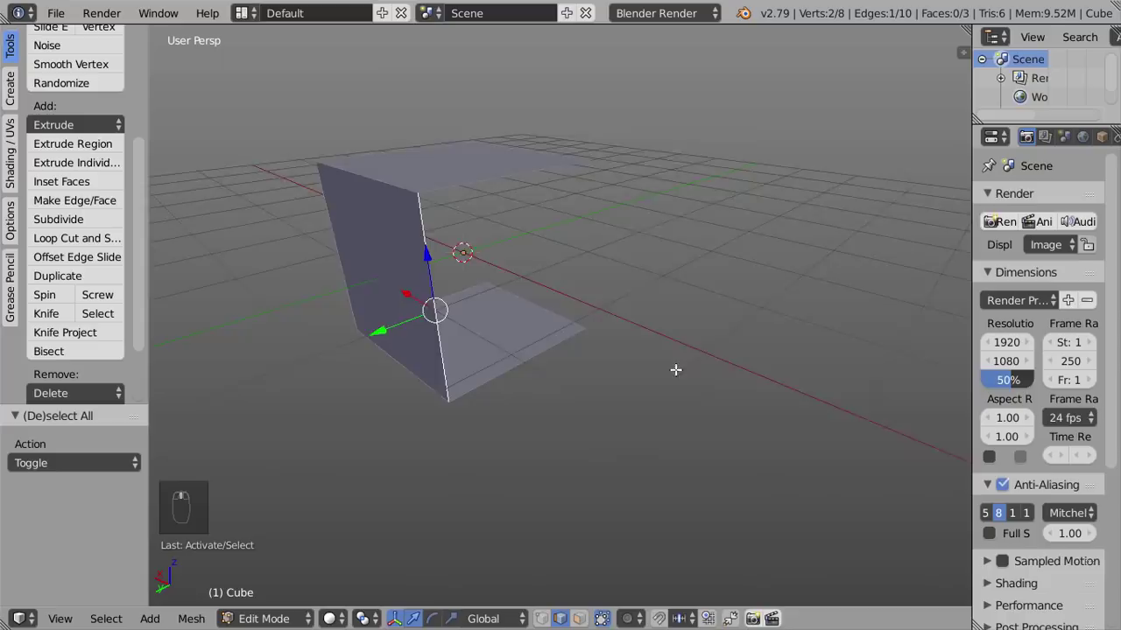
key(f)
drag(538, 444, 595, 485)
key(f)
key(f)
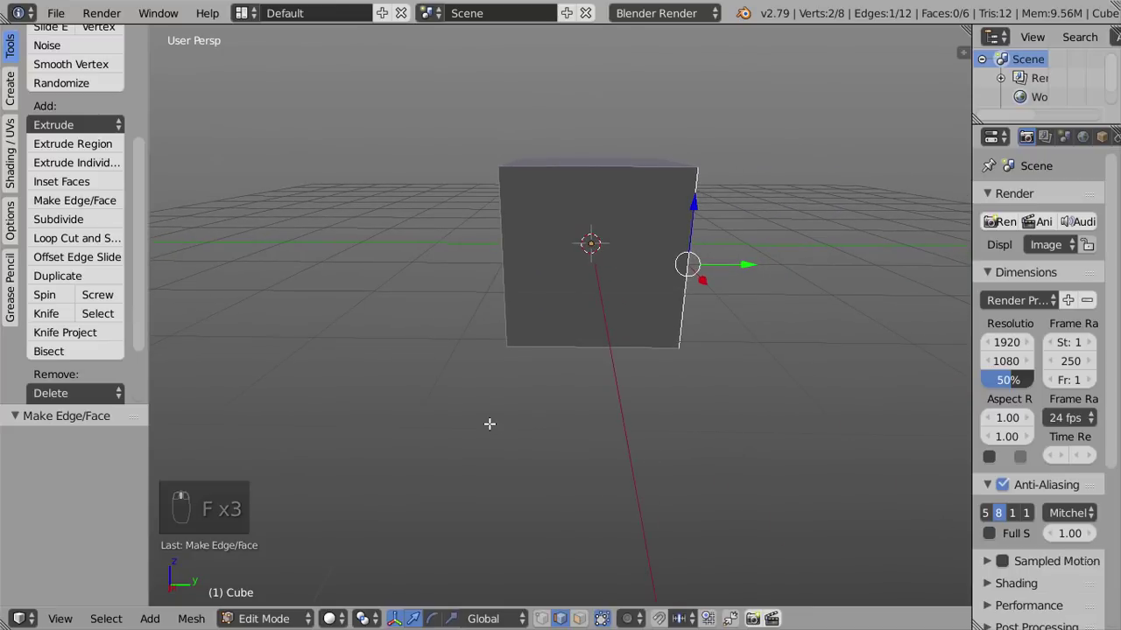
drag(535, 457, 574, 368)
key(a)
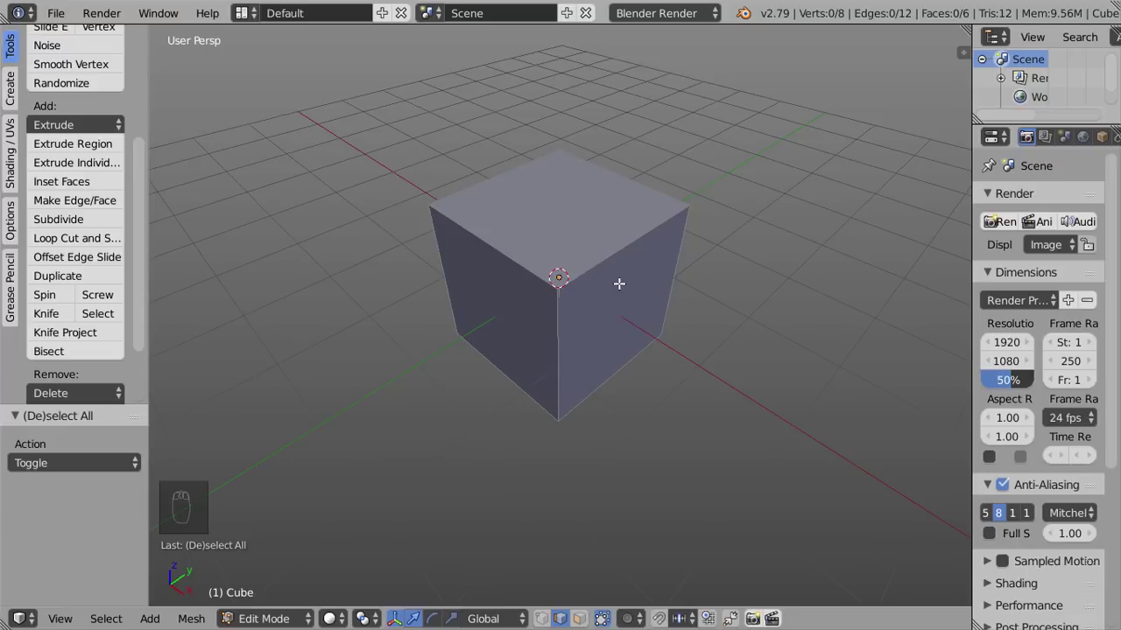
Step: Enable Backface Culling and face normals display, revealing inward-facing faces
key(n)
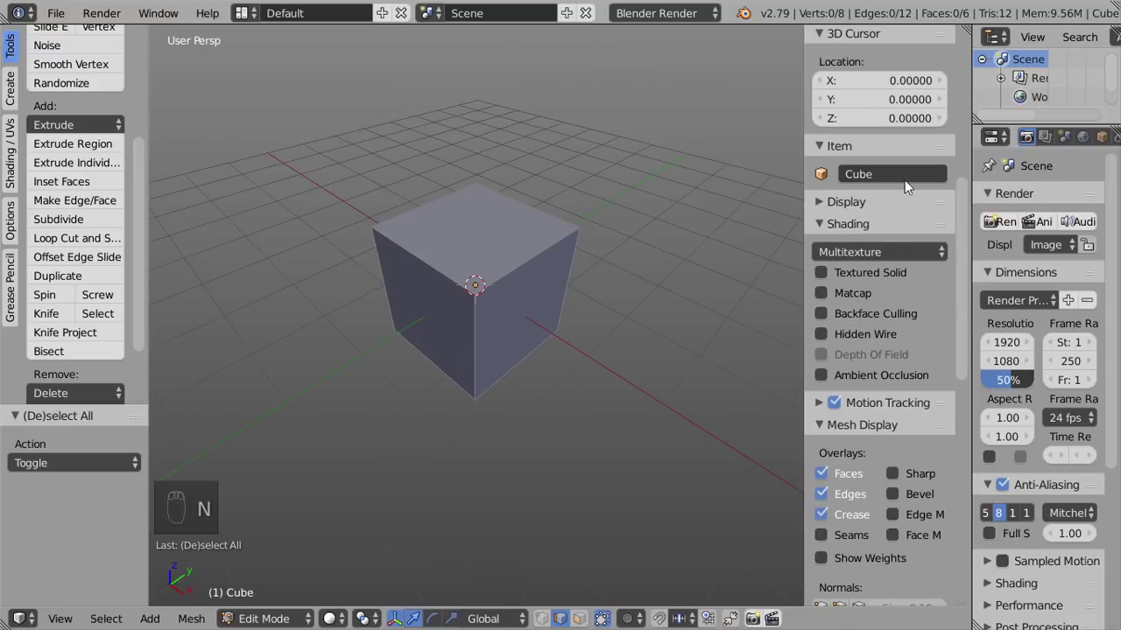
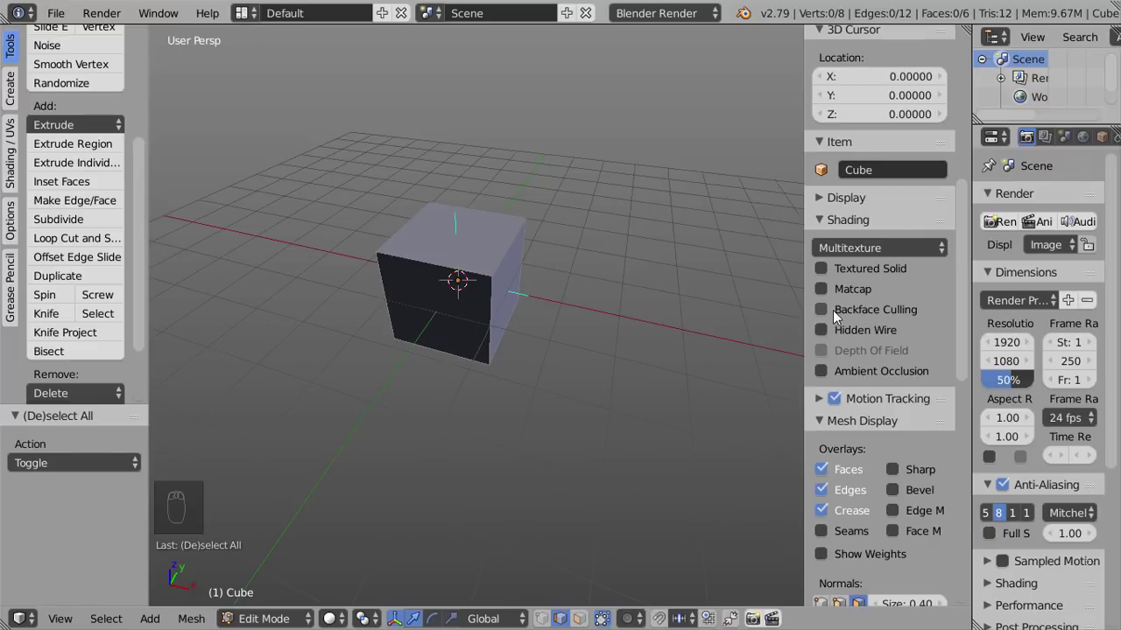
drag(828, 315, 603, 312)
drag(603, 312, 471, 330)
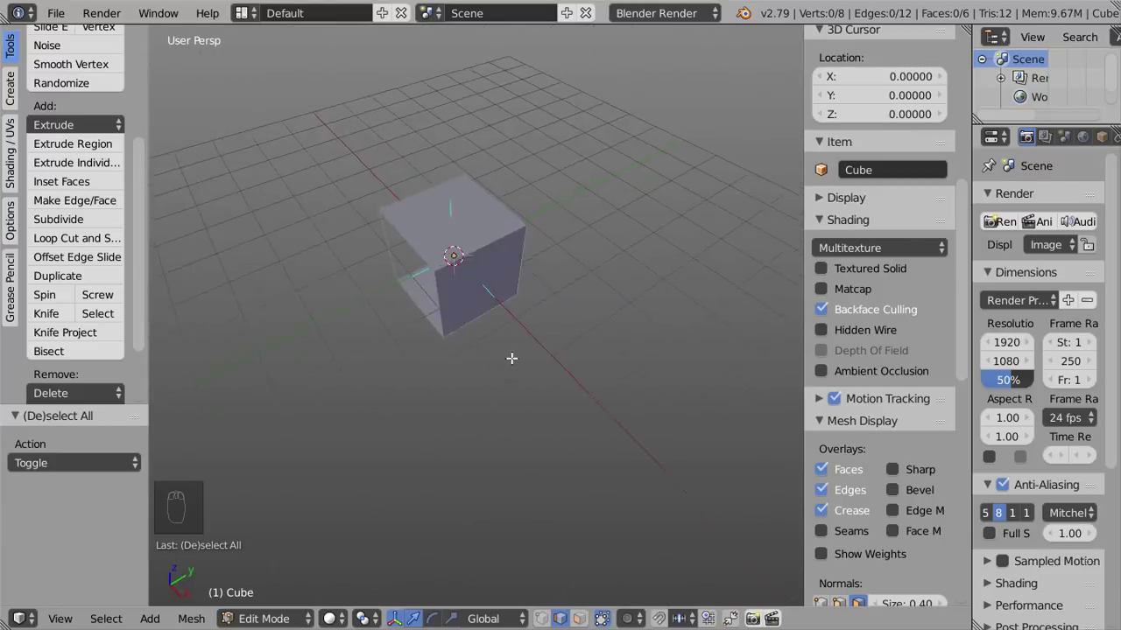
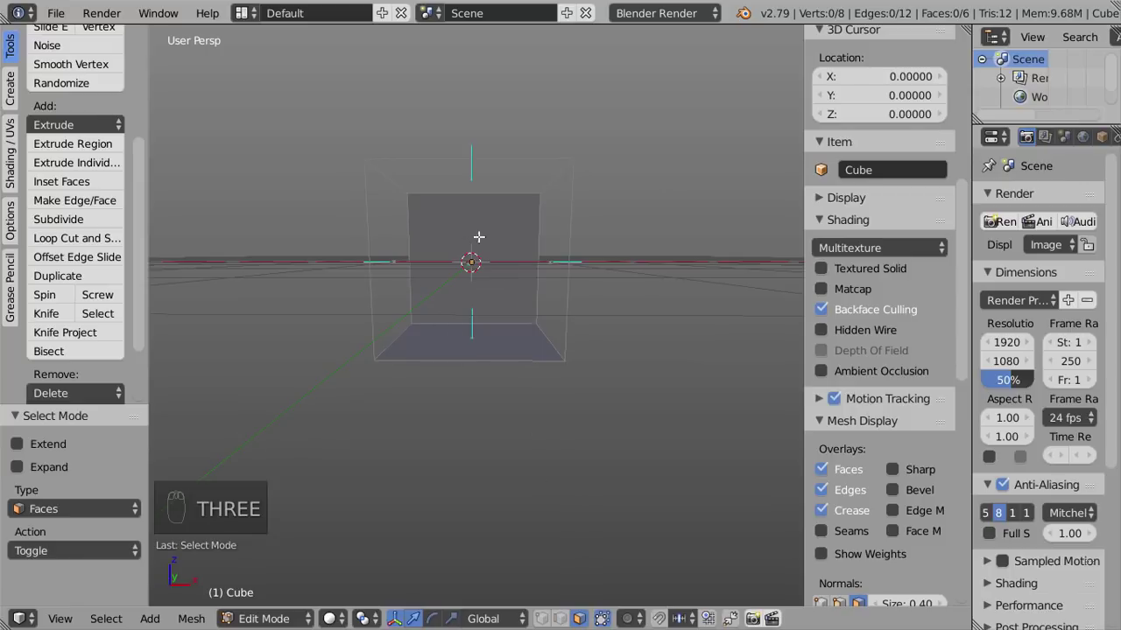
Step: Select all faces, recalculate their normals to point outward, then deselect
key(a)
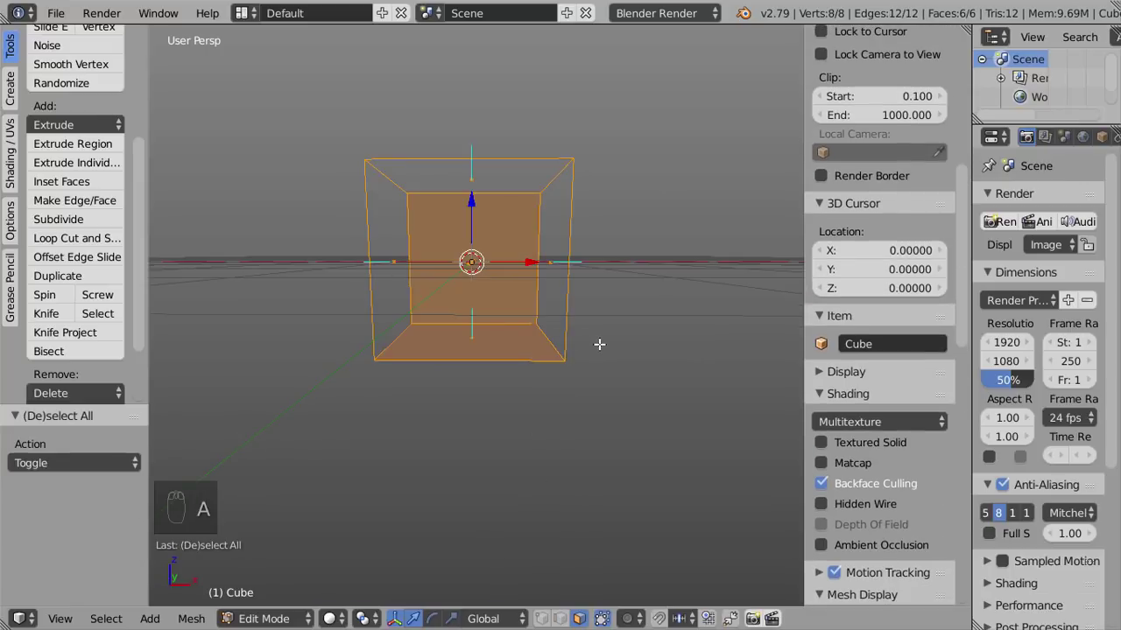
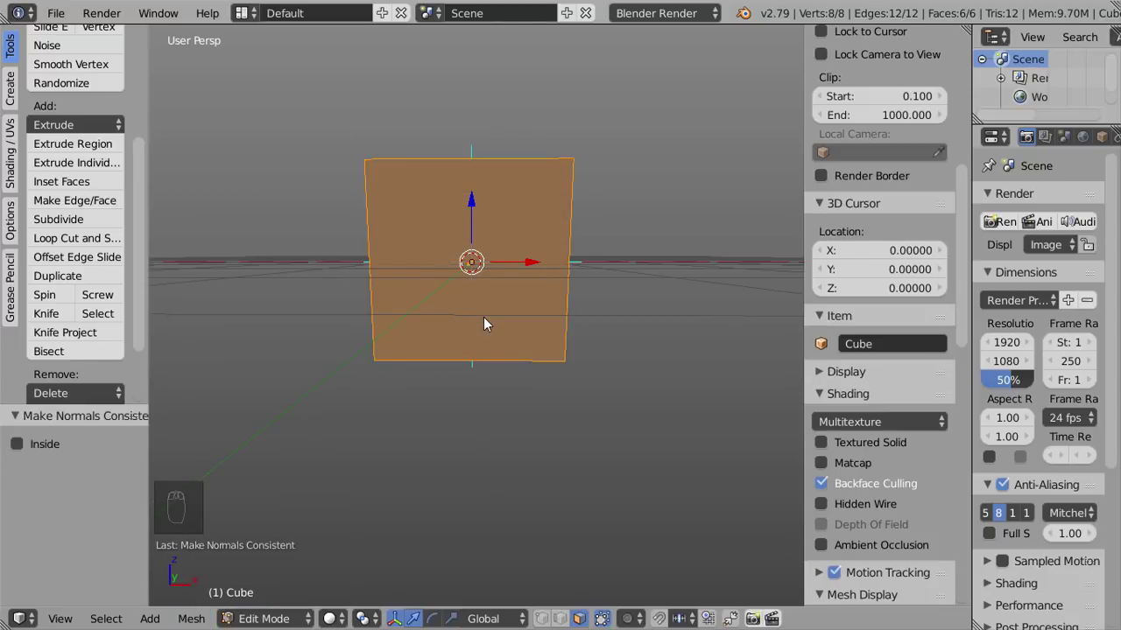
drag(557, 337, 558, 270)
key(a)
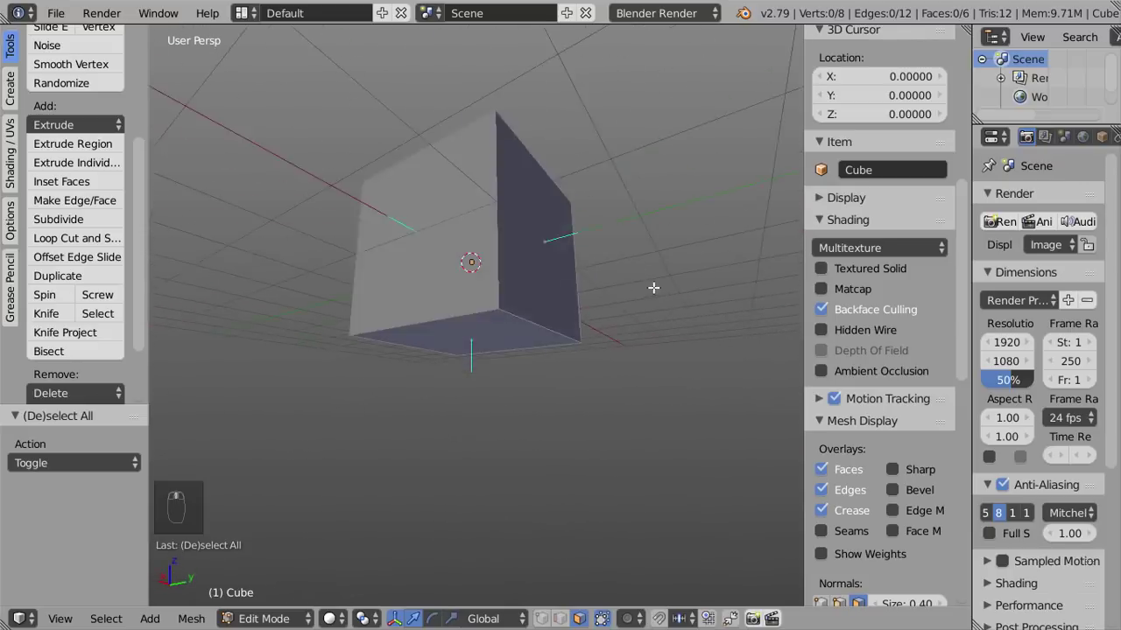
Step: Inspect the cube from several angles and turn Backface Culling off so it appears solid
drag(707, 196, 678, 442)
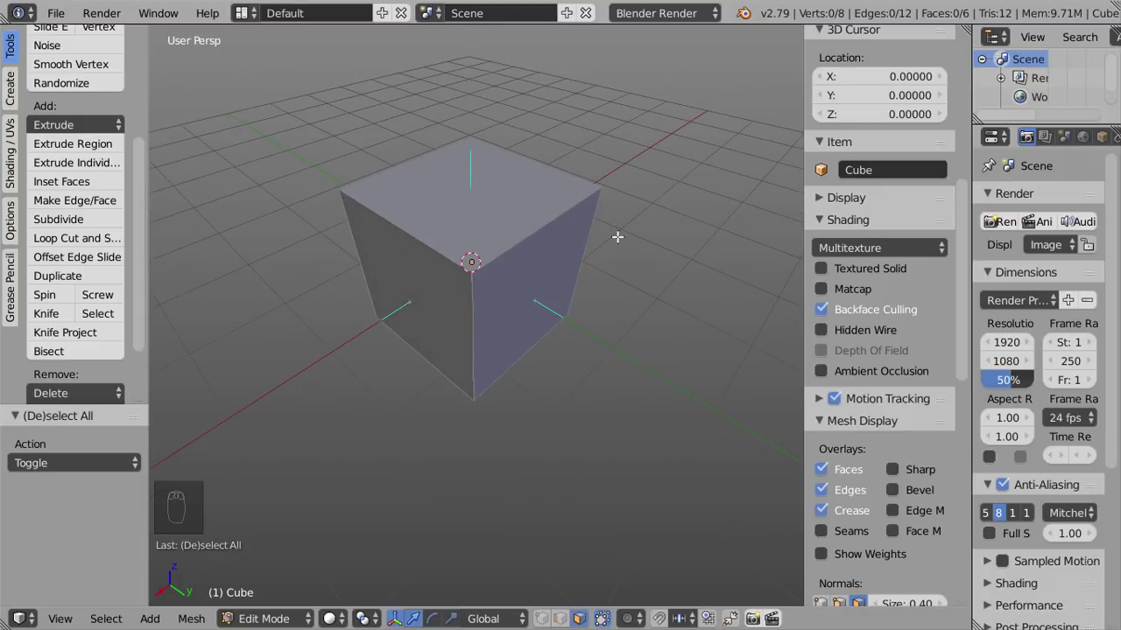
drag(829, 313, 502, 312)
drag(501, 313, 59, 21)
click(58, 21)
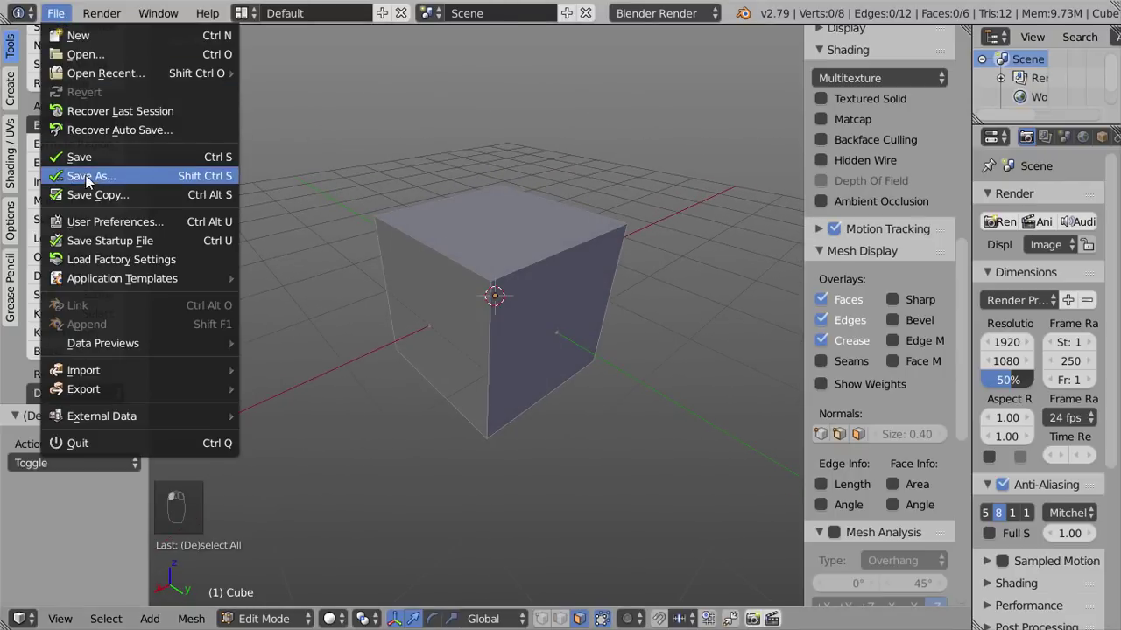
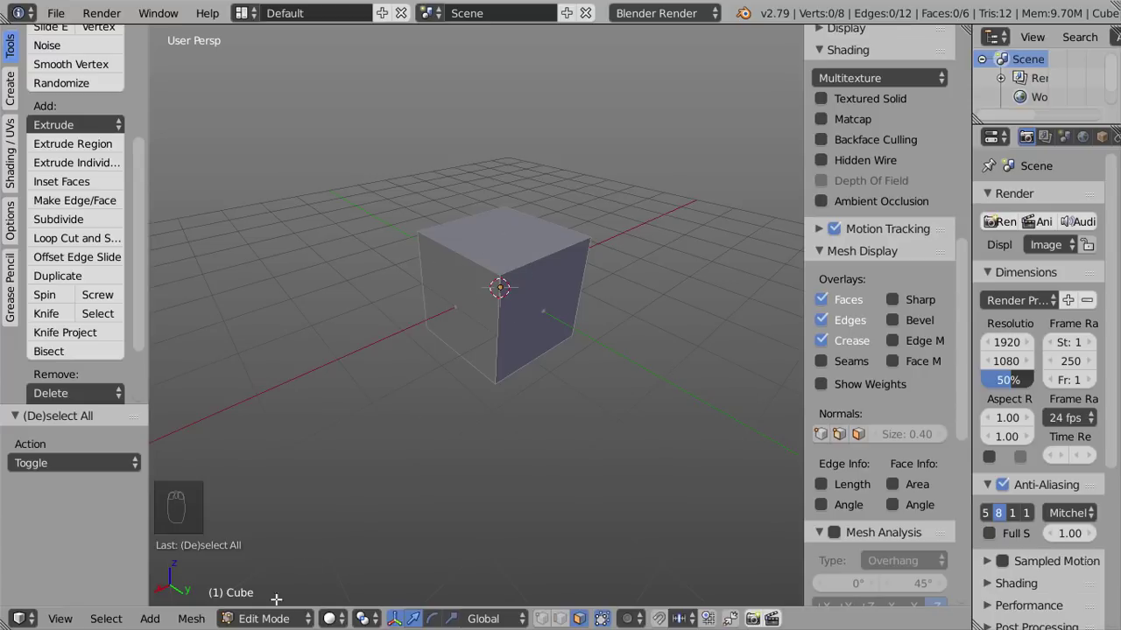
Step: In Object Mode, add a default primitive cube beside the hand-built one and compare them
key(Tab)
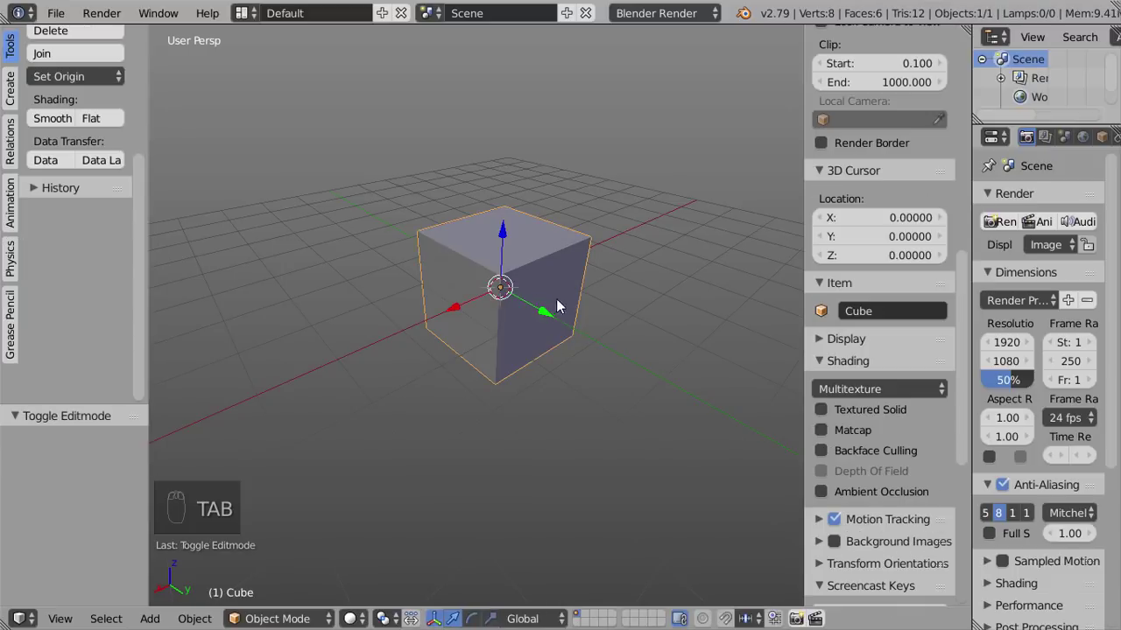
drag(461, 312, 503, 247)
key(shift+a)
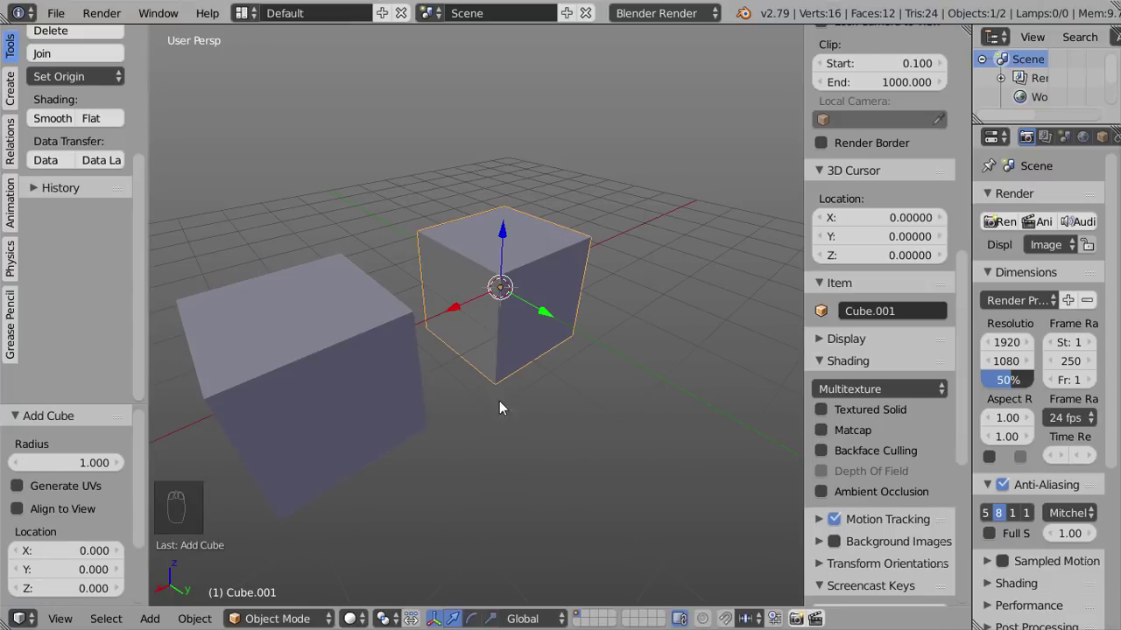
drag(493, 430, 497, 388)
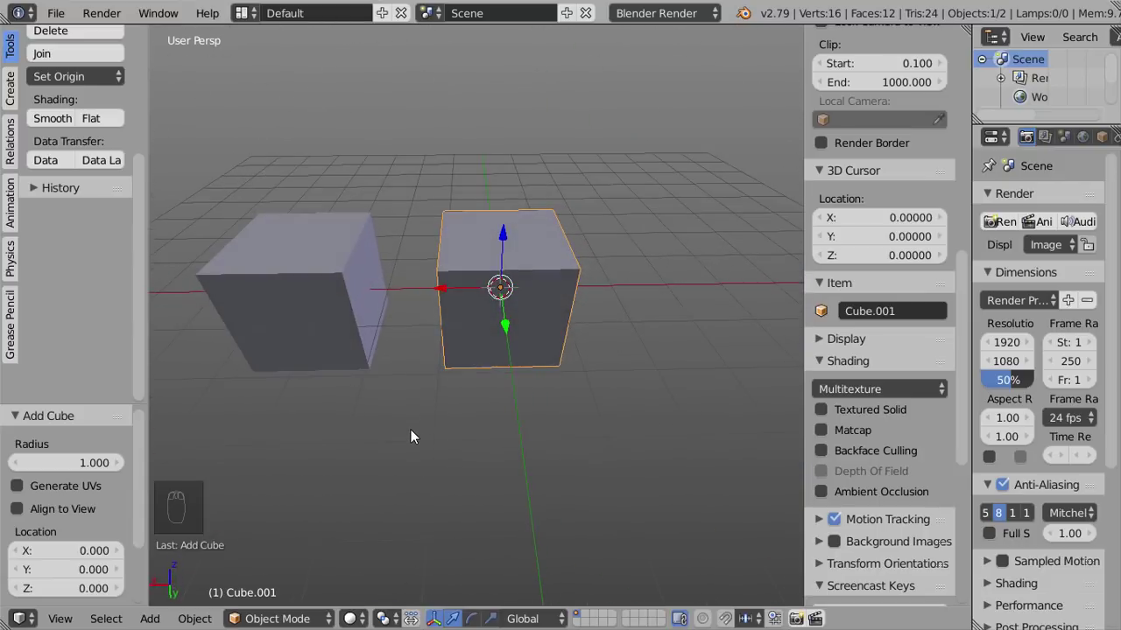
Step: Remove the primitive cube so only the original closed cube remains, deselected
key(ctrl+z)
key(ctrl+z)
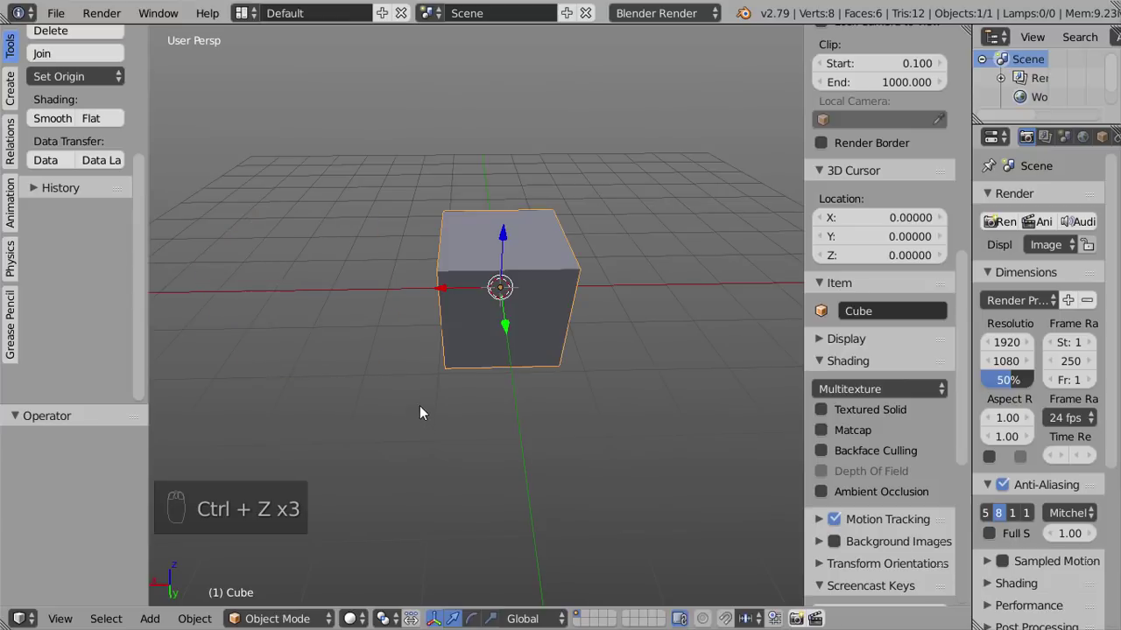
drag(438, 415, 605, 348)
key(a)
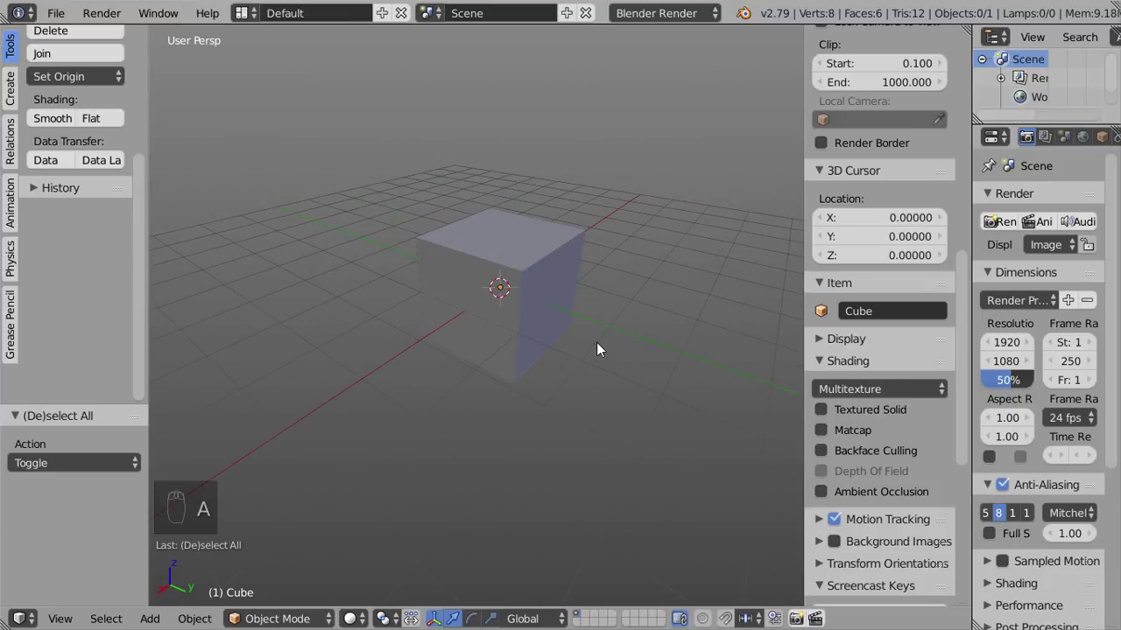